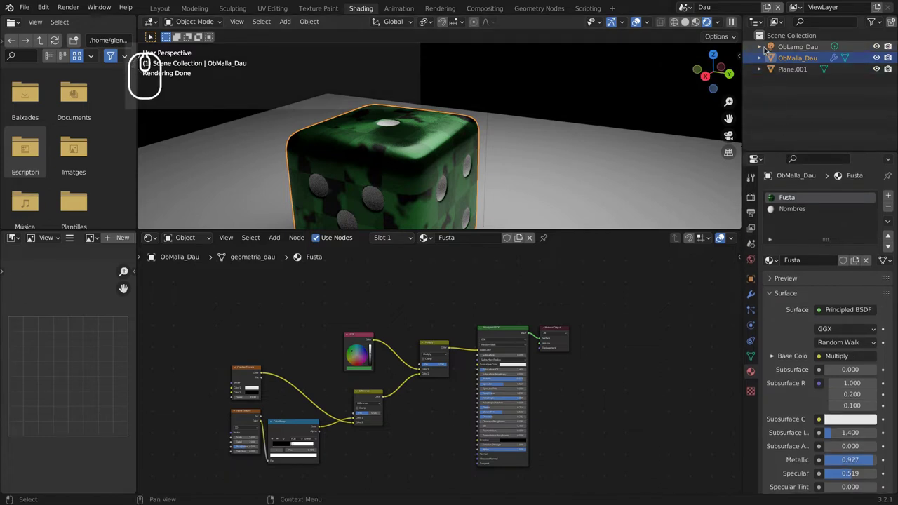
Switch to the Layout workspace and orbit the viewport so the rendered dice fills it.
{"action": "left_click", "coordinate": [759, 49]}
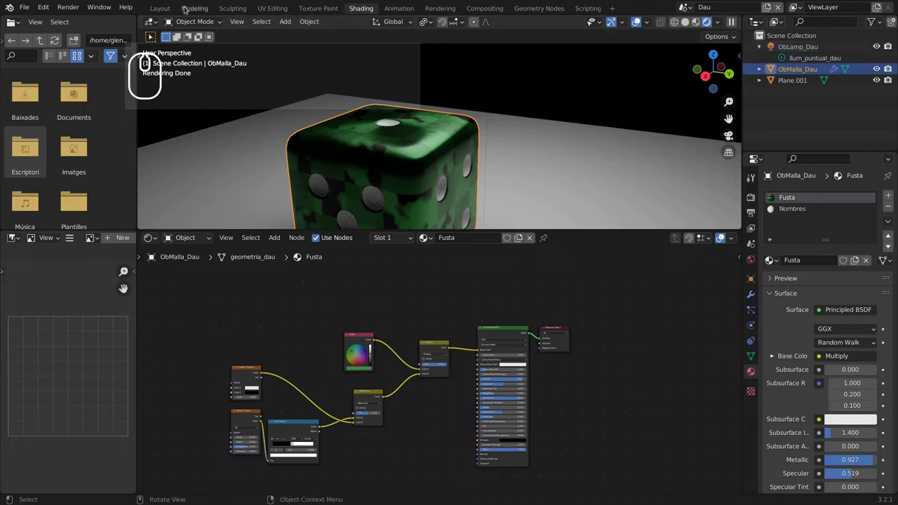
{"action": "left_click", "coordinate": [160, 7]}
{"action": "scroll", "scroll_direction": "up", "scroll_amount": 3}
{"action": "left_click_drag", "start_coordinate": [312, 272], "coordinate": [330, 285]}
{"action": "scroll", "scroll_direction": "up", "scroll_amount": 3}
{"action": "middle_click", "coordinate": [356, 306]}
{"action": "left_click_drag", "start_coordinate": [383, 304], "coordinate": [373, 324]}
{"action": "left_click_drag", "start_coordinate": [282, 127], "coordinate": [150, 4]}
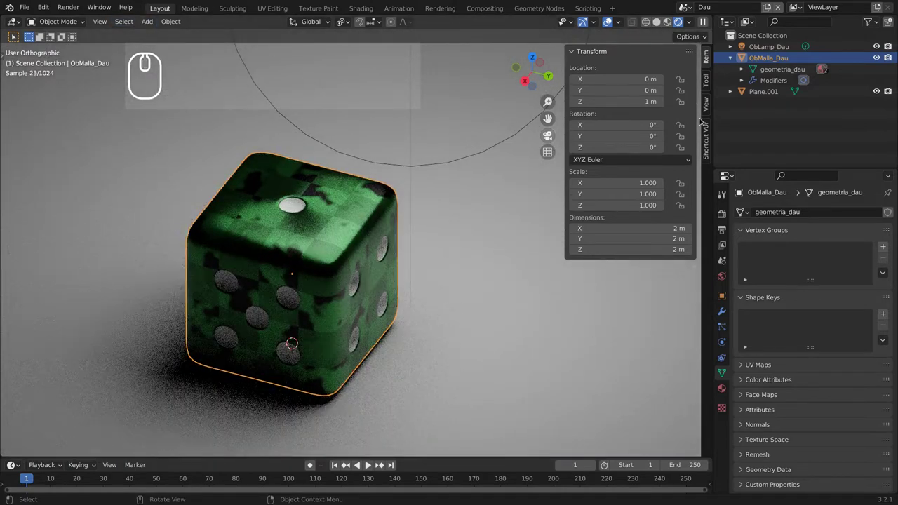
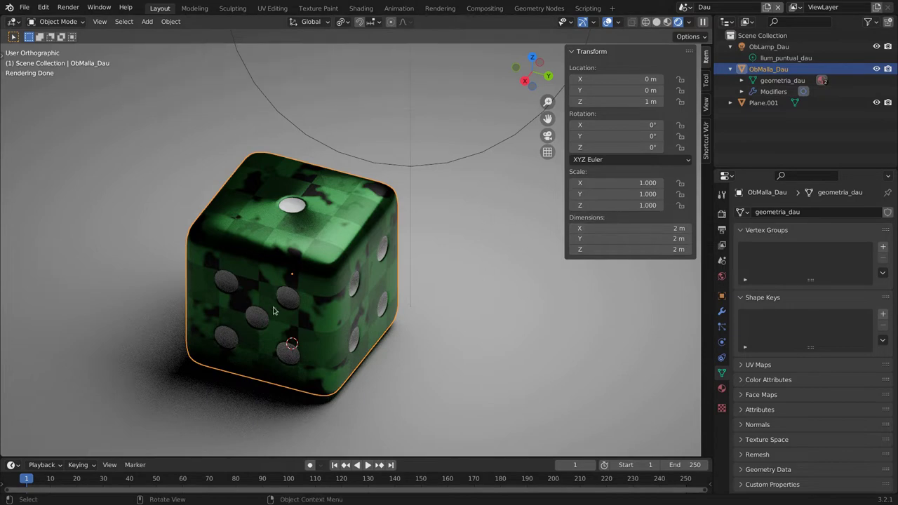
Zoom the viewport in on the dice.
{"action": "scroll", "scroll_direction": "up", "scroll_amount": 3}
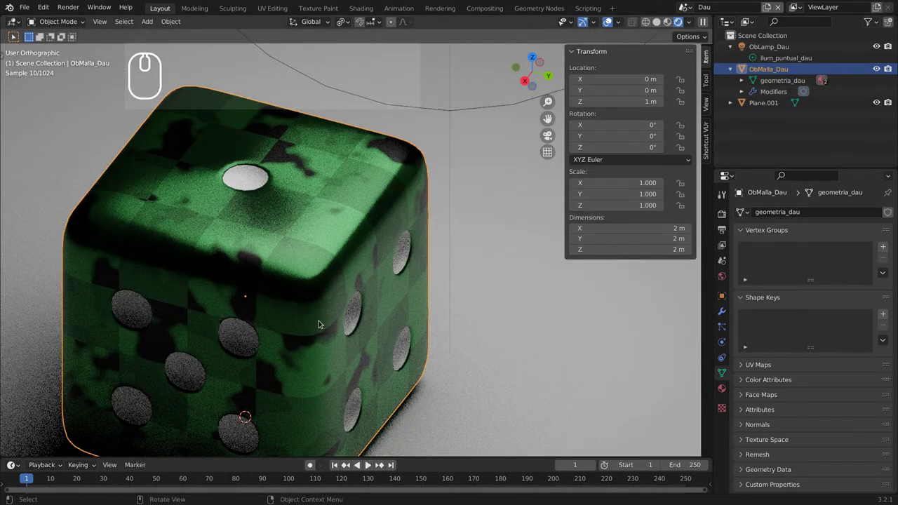
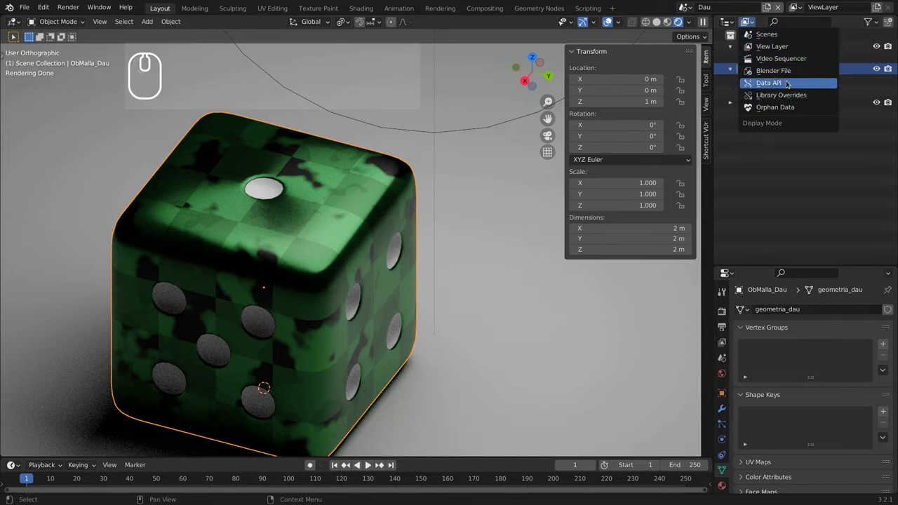
Set the Outliner to the Scenes display mode.
{"action": "left_click", "coordinate": [788, 74]}
{"action": "left_click", "coordinate": [871, 28]}
{"action": "left_click", "coordinate": [871, 28]}
{"action": "left_click", "coordinate": [751, 20]}
{"action": "left_click", "coordinate": [774, 42]}
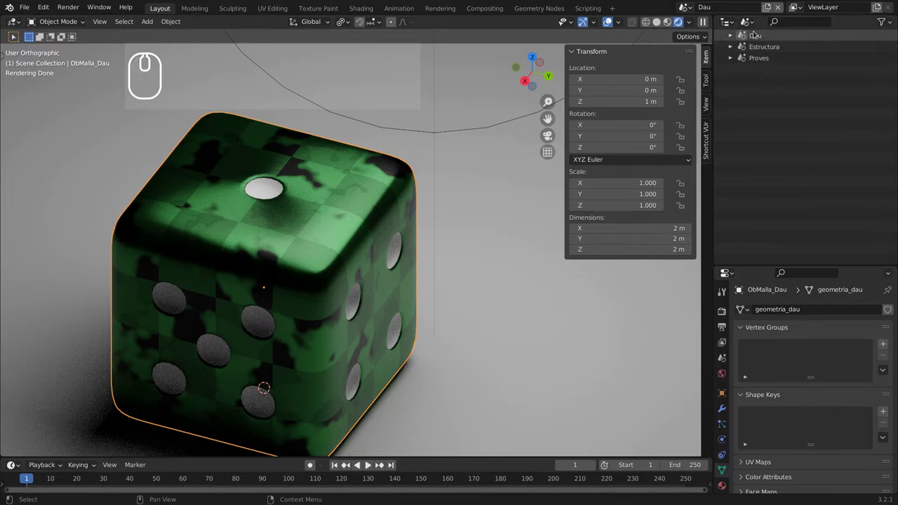
Expand the Dau, Estructura and Proves scenes and their Objects lists.
{"action": "left_click_drag", "start_coordinate": [732, 36], "coordinate": [734, 77]}
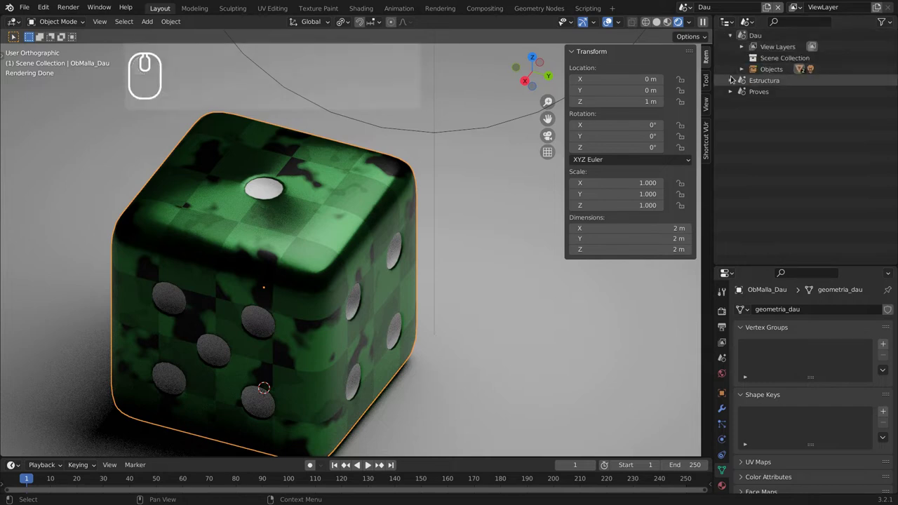
{"action": "left_click_drag", "start_coordinate": [732, 83], "coordinate": [724, 157]}
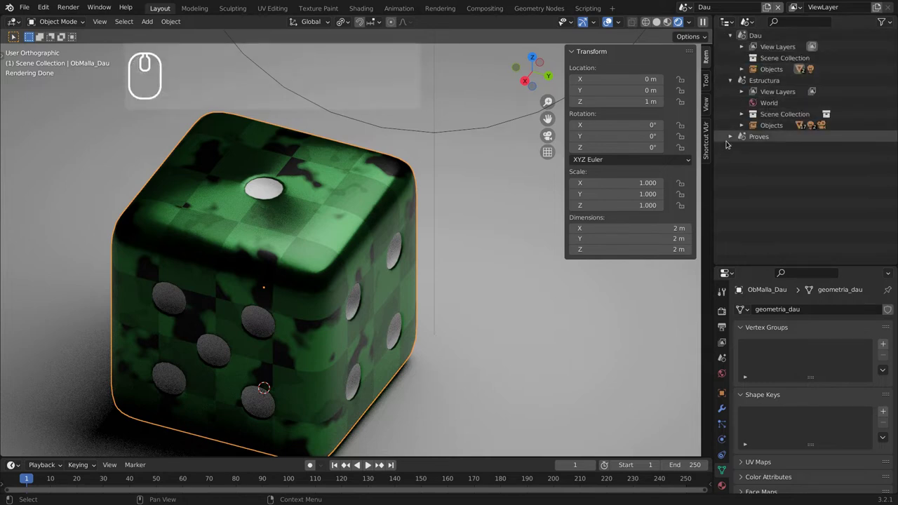
{"action": "left_click", "coordinate": [732, 140]}
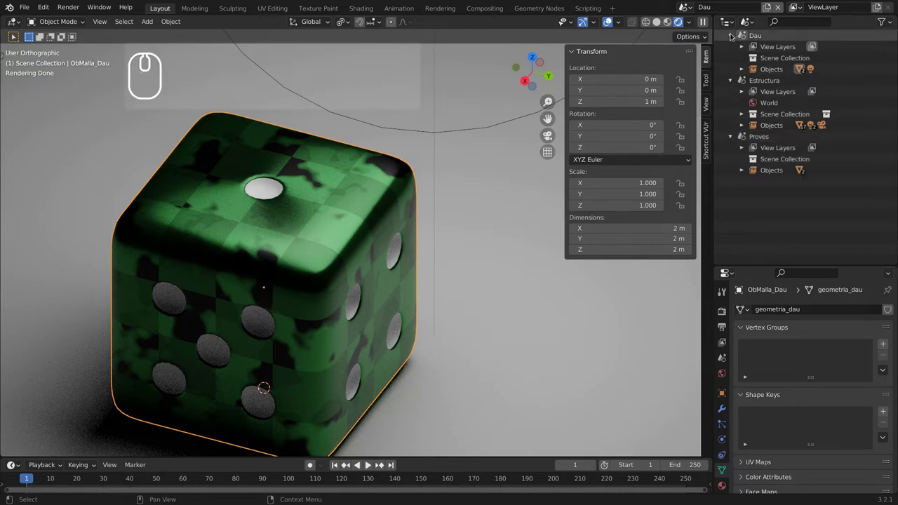
{"action": "left_click", "coordinate": [744, 71]}
{"action": "left_click", "coordinate": [743, 198]}
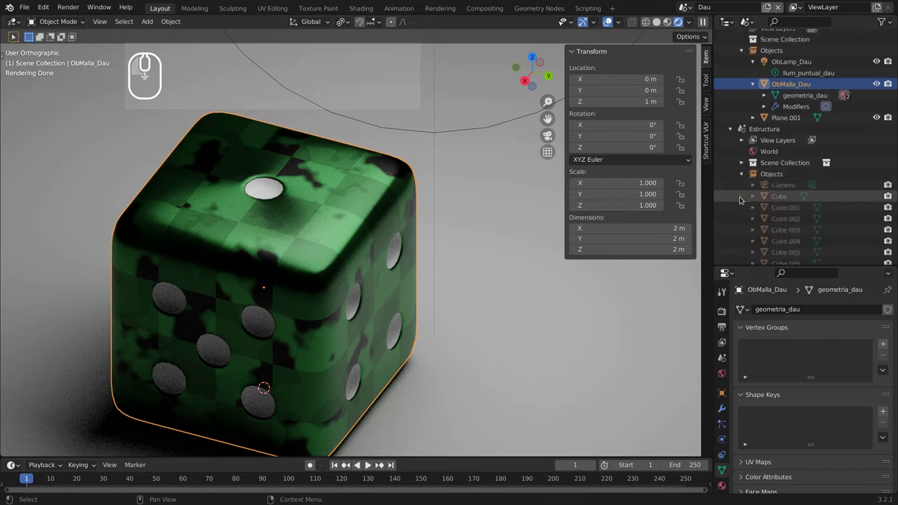
{"action": "left_click", "coordinate": [743, 257]}
{"action": "scroll", "scroll_direction": "up", "scroll_amount": 3}
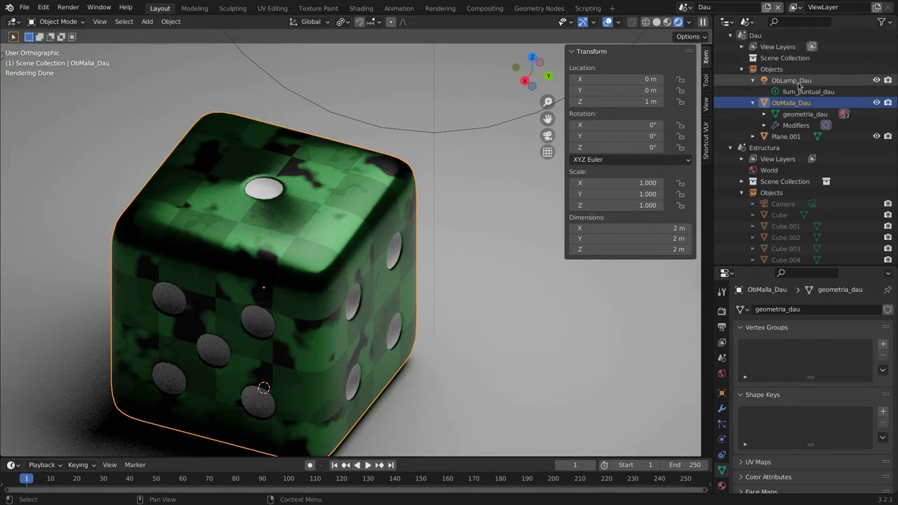
Select the Dau lamp and expand geometria_dau to show the Fusta and Nombres materials.
{"action": "left_click", "coordinate": [801, 82]}
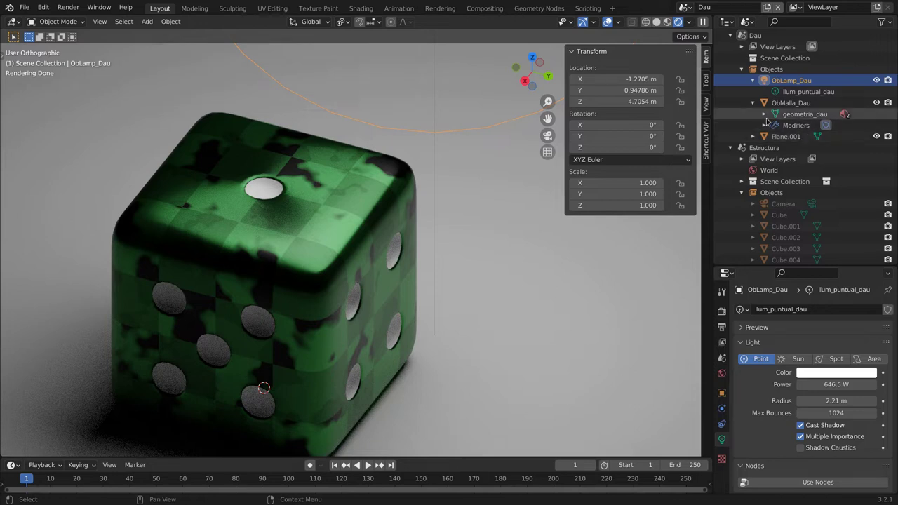
{"action": "left_click", "coordinate": [766, 119]}
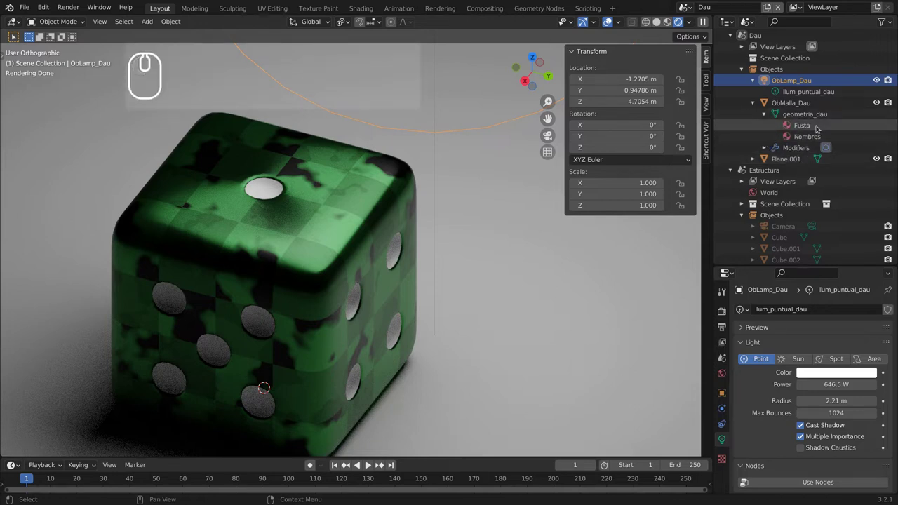
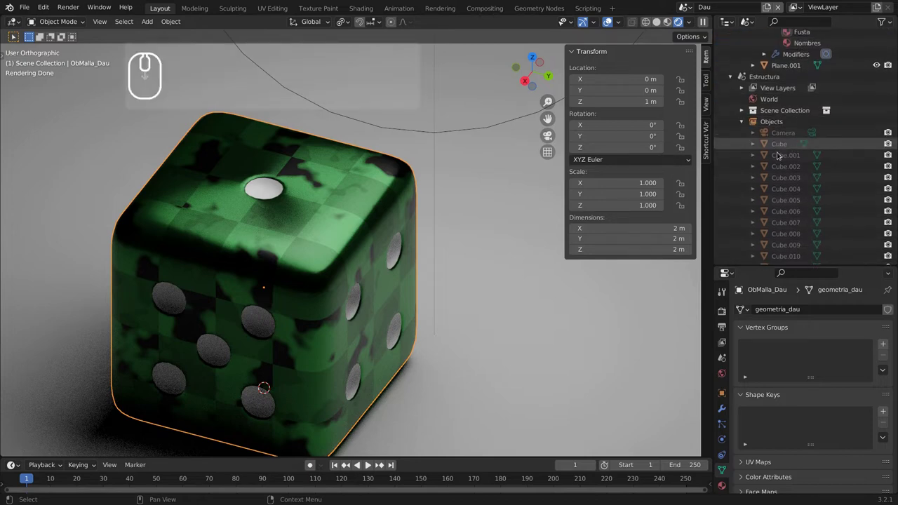
{"action": "left_click", "coordinate": [783, 144]}
{"action": "scroll", "scroll_direction": "down", "scroll_amount": 3}
{"action": "left_click_drag", "start_coordinate": [503, 269], "coordinate": [782, 185]}
{"action": "scroll", "scroll_direction": "down", "scroll_amount": 3}
{"action": "left_click_drag", "start_coordinate": [781, 247], "coordinate": [785, 256]}
{"action": "left_click", "coordinate": [785, 255]}
{"action": "scroll", "scroll_direction": "down", "scroll_amount": 3}
{"action": "scroll", "scroll_direction": "up", "scroll_amount": 3}
{"action": "left_click_drag", "start_coordinate": [496, 260], "coordinate": [417, 251]}
{"action": "scroll", "scroll_direction": "down", "scroll_amount": 3}
{"action": "scroll", "scroll_direction": "down", "scroll_amount": 3}
{"action": "scroll", "scroll_direction": "down", "scroll_amount": 3}
{"action": "scroll", "scroll_direction": "down", "scroll_amount": 3}
{"action": "left_click_drag", "start_coordinate": [349, 272], "coordinate": [571, 247]}
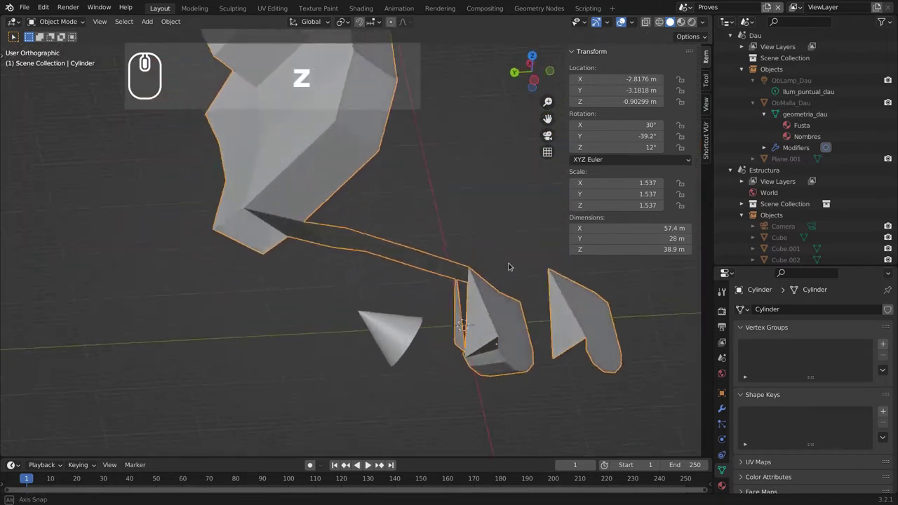
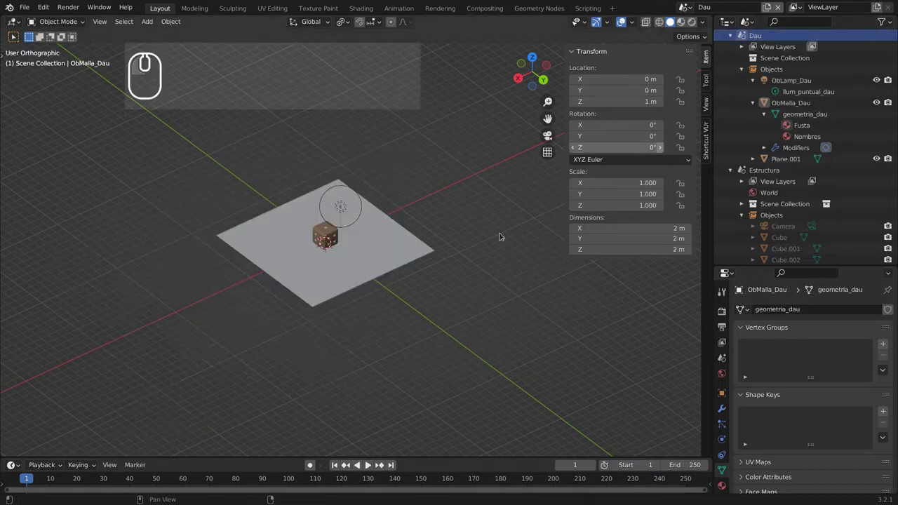
Frame the dice and board in the viewport and collapse the Estructura and Proves scenes.
{"action": "scroll", "scroll_direction": "up", "scroll_amount": 3}
{"action": "left_click_drag", "start_coordinate": [246, 228], "coordinate": [328, 280]}
{"action": "left_click_drag", "start_coordinate": [341, 281], "coordinate": [409, 270]}
{"action": "scroll", "scroll_direction": "up", "scroll_amount": 3}
{"action": "left_click_drag", "start_coordinate": [408, 278], "coordinate": [398, 304]}
{"action": "left_click_drag", "start_coordinate": [409, 308], "coordinate": [303, 221]}
{"action": "left_click_drag", "start_coordinate": [380, 220], "coordinate": [739, 116]}
{"action": "left_click", "coordinate": [738, 168]}
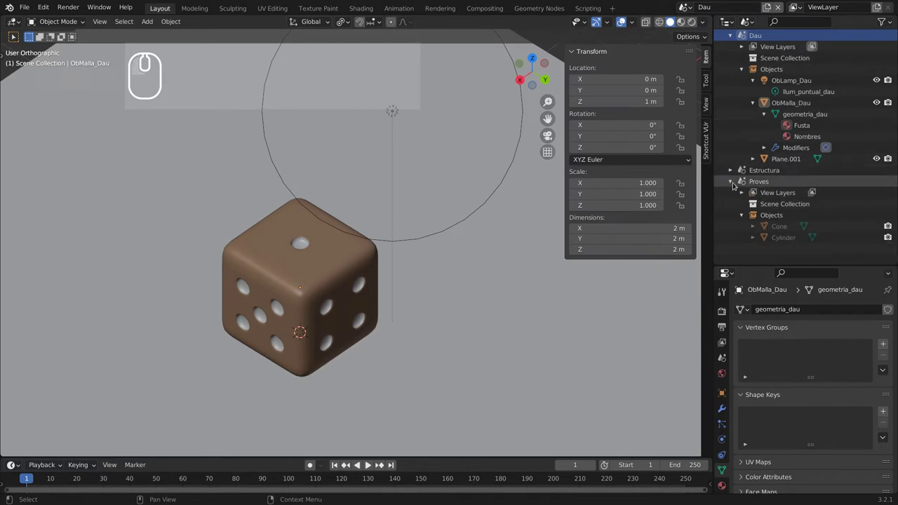
{"action": "left_click", "coordinate": [737, 181]}
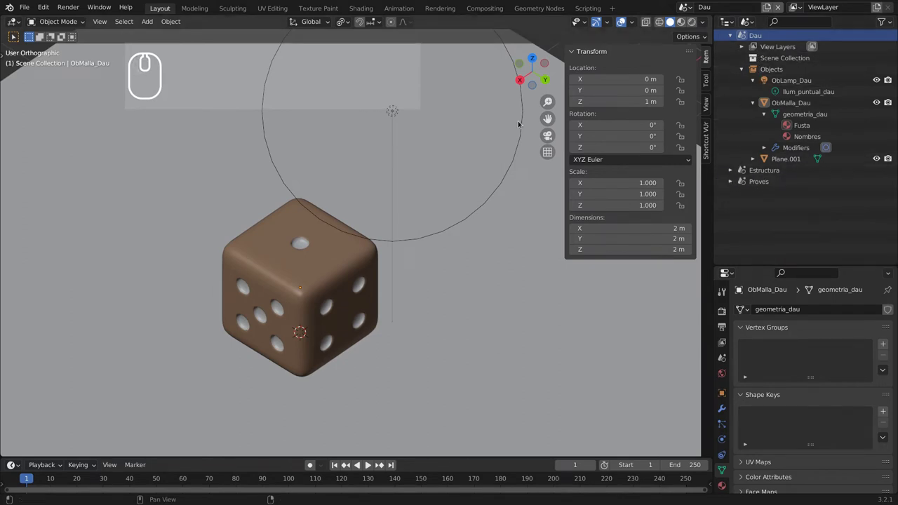
{"action": "scroll", "scroll_direction": "down", "scroll_amount": 3}
{"action": "left_click_drag", "start_coordinate": [374, 277], "coordinate": [379, 218]}
Make a linked duplicate of ObLamp_Dau and move the copy across the board.
{"action": "left_click", "coordinate": [379, 218]}
{"action": "left_click_drag", "start_coordinate": [380, 236], "coordinate": [310, 329]}
{"action": "left_click_drag", "start_coordinate": [327, 328], "coordinate": [419, 320]}
Drop the lamp copy at its new spot and select the duplicated lamp.
{"action": "scroll", "scroll_direction": "down", "scroll_amount": 3}
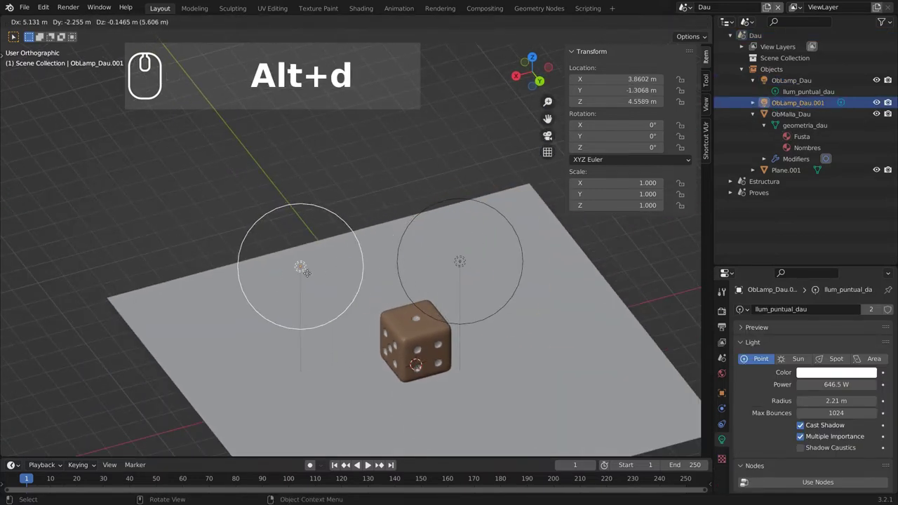
{"action": "left_click", "coordinate": [300, 273]}
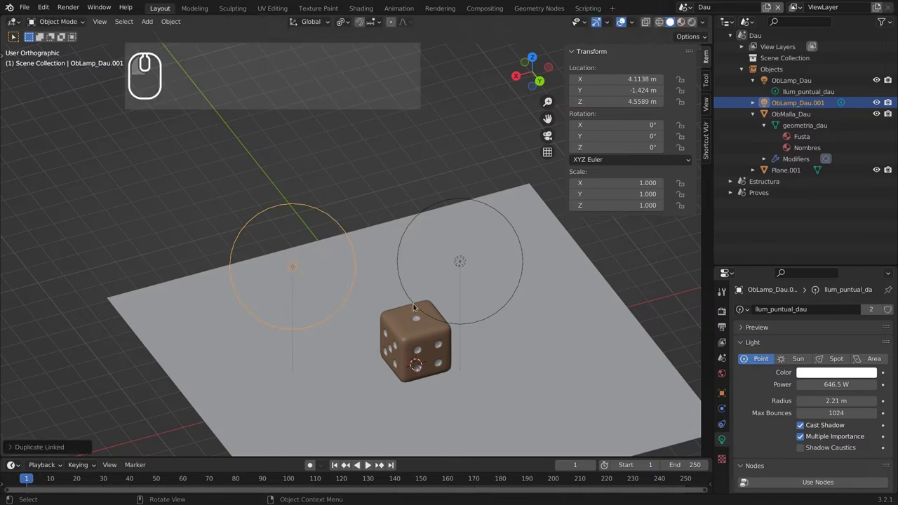
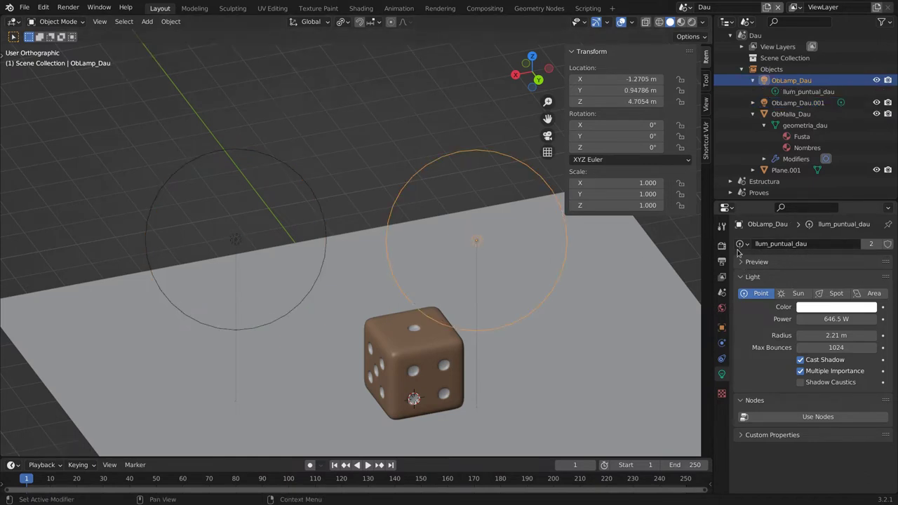
{"action": "left_click", "coordinate": [420, 399]}
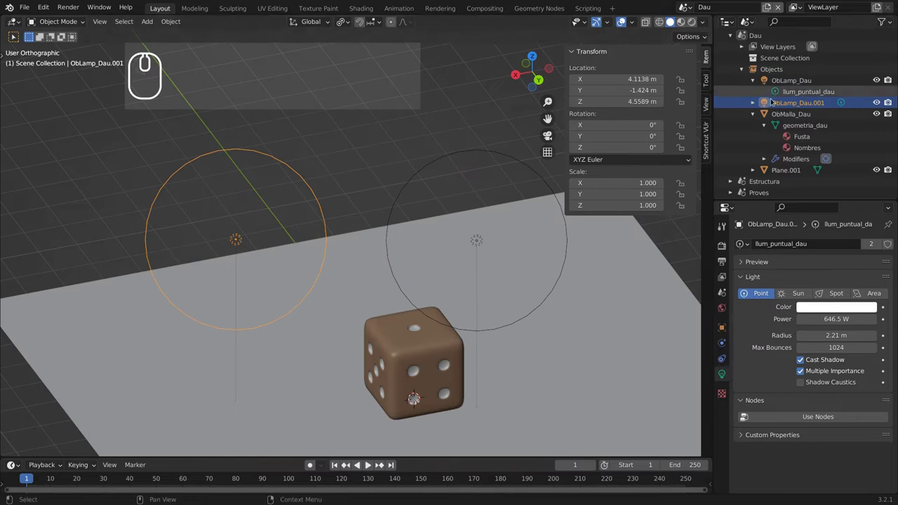
{"action": "left_click_drag", "start_coordinate": [758, 100], "coordinate": [814, 115]}
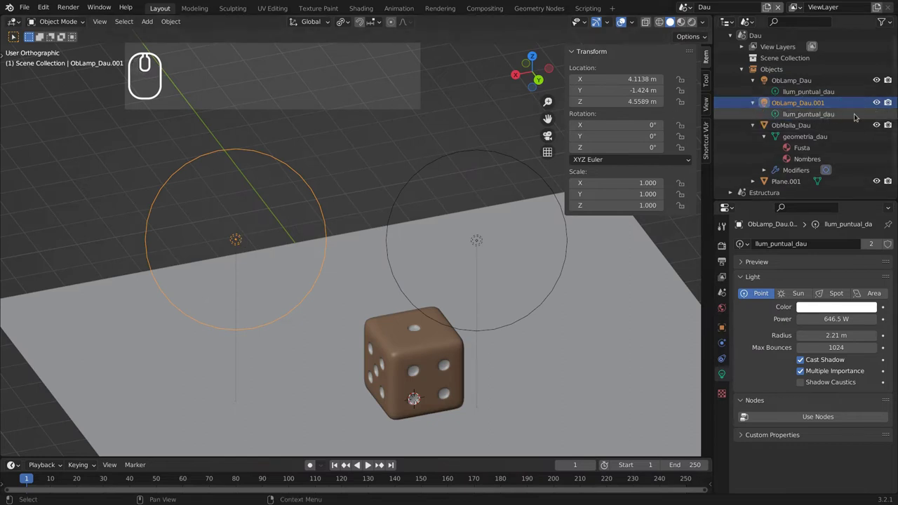
Select the first lamp and start moving it with G.
{"action": "left_click_drag", "start_coordinate": [478, 243], "coordinate": [491, 360]}
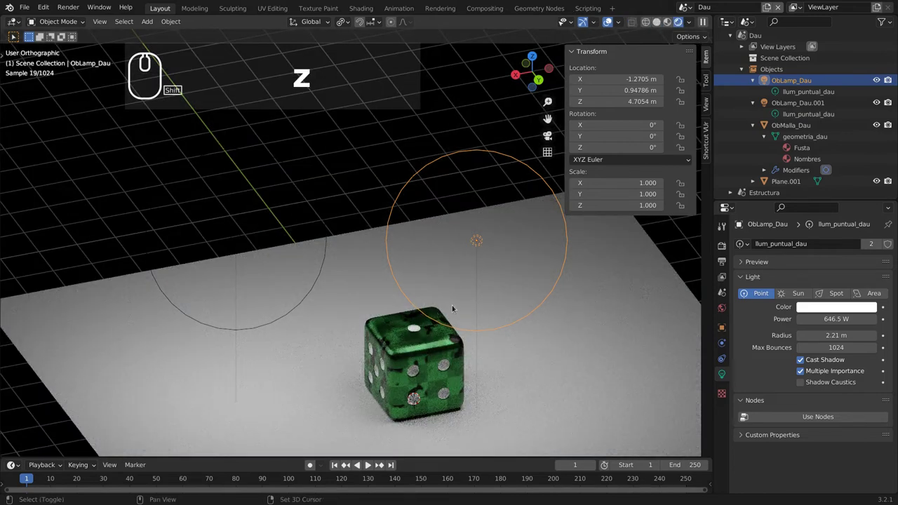
{"action": "left_click_drag", "start_coordinate": [375, 243], "coordinate": [393, 185]}
{"action": "left_click", "coordinate": [394, 185]}
{"action": "key", "text": "g"}
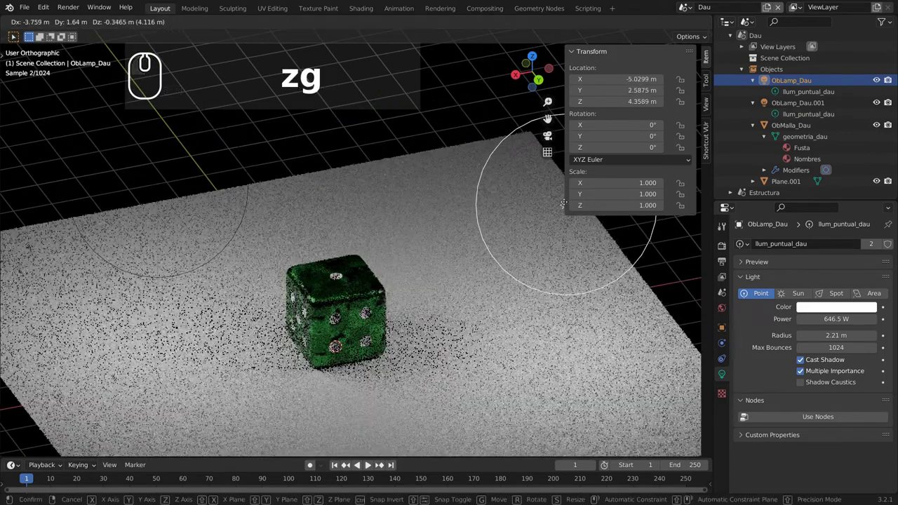
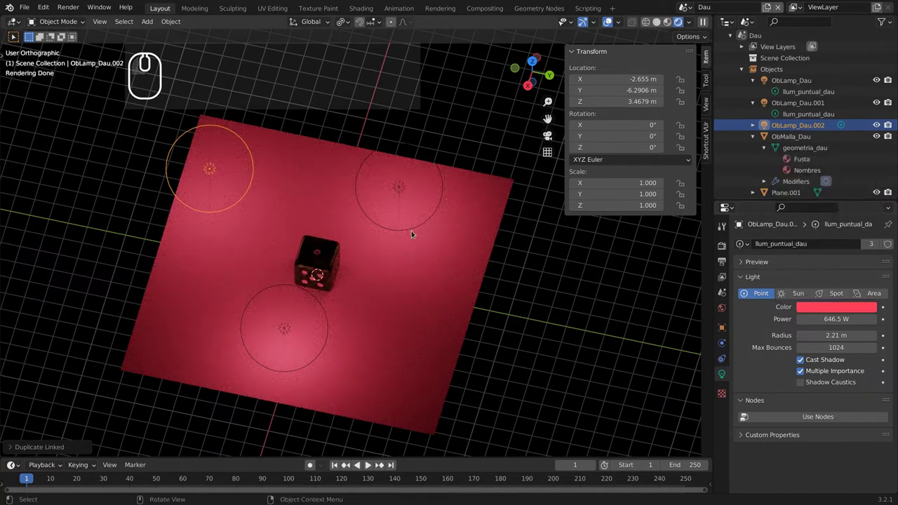
Select the lamp below the die and switch the viewport to Solid shading via the Z pie menu.
{"action": "left_click", "coordinate": [422, 226]}
{"action": "left_click", "coordinate": [329, 344]}
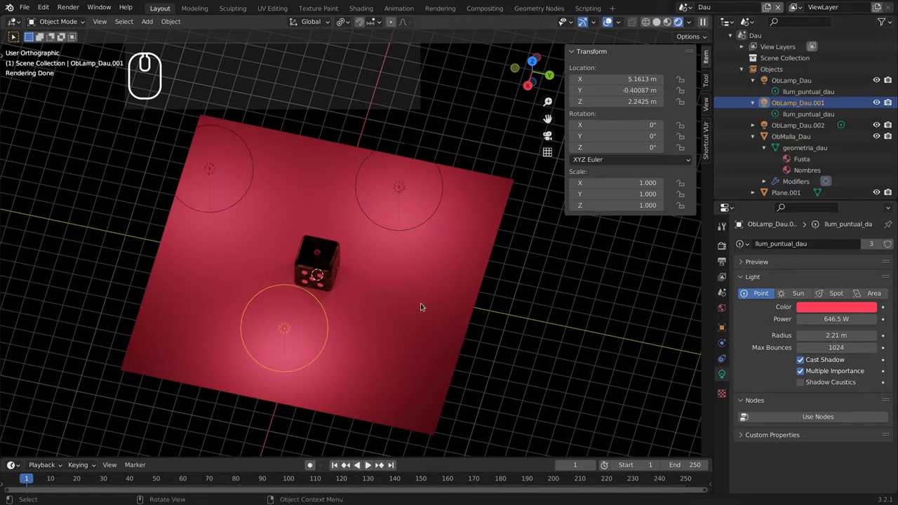
{"action": "key", "text": "z"}
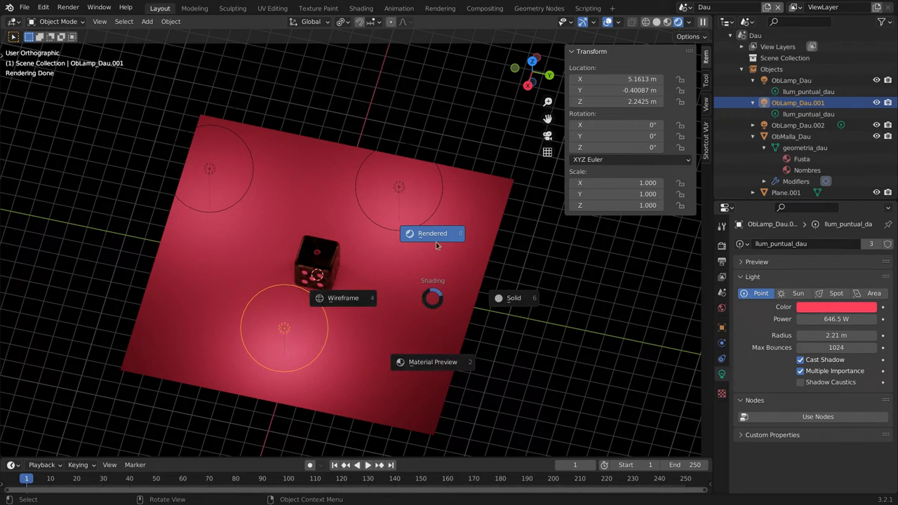
{"action": "left_click", "coordinate": [438, 236]}
{"action": "key", "text": "z"}
{"action": "left_click", "coordinate": [519, 235]}
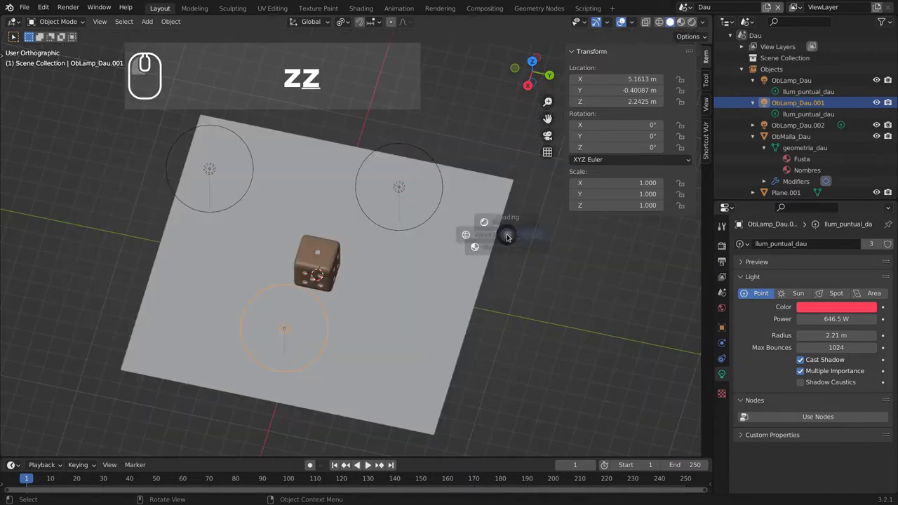
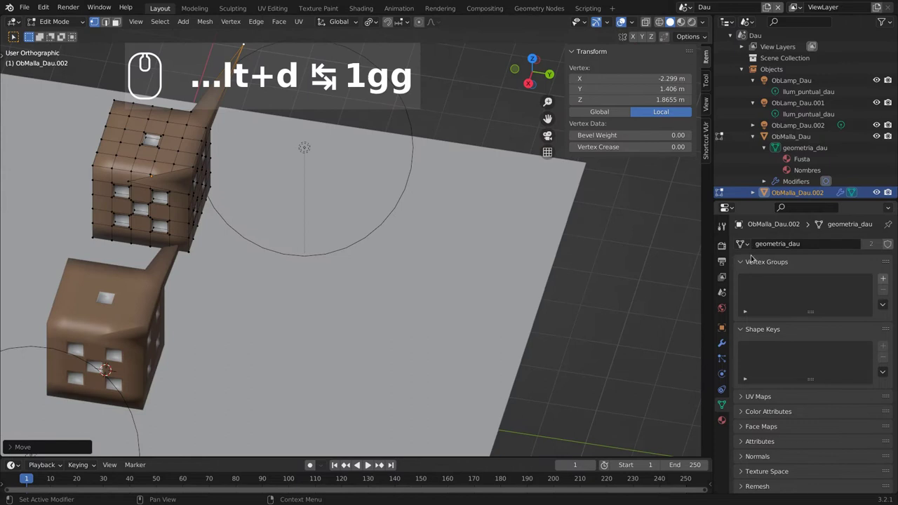
Zoom the viewport out from the duplicated dice.
{"action": "scroll", "scroll_direction": "down", "scroll_amount": 3}
{"action": "scroll", "scroll_direction": "down", "scroll_amount": 3}
{"action": "scroll", "scroll_direction": "down", "scroll_amount": 3}
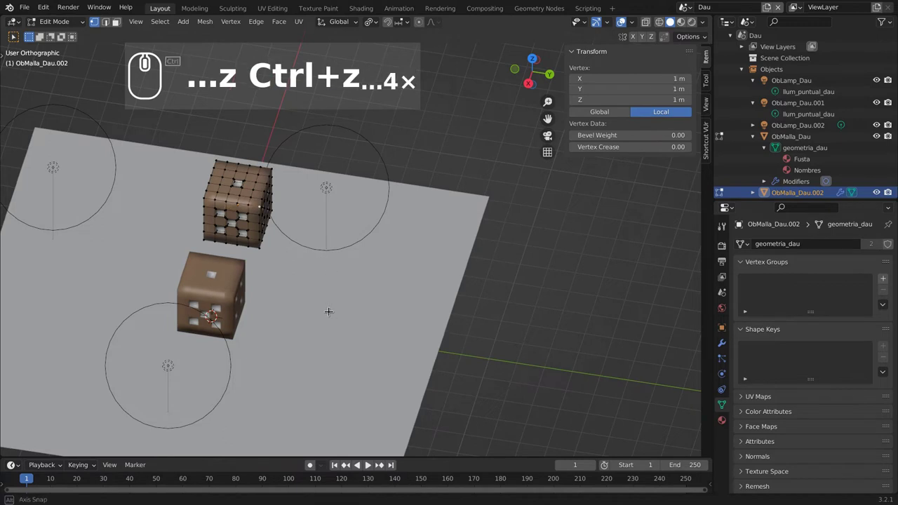
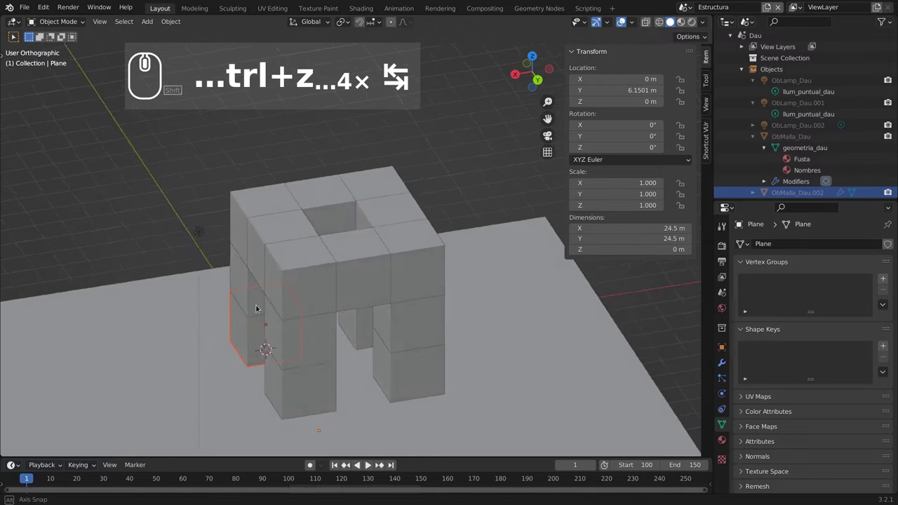
Select Cube.008 and search its Object Data mesh dropdown for geometria_dau.
{"action": "left_click_drag", "start_coordinate": [268, 297], "coordinate": [315, 274]}
{"action": "left_click_drag", "start_coordinate": [315, 274], "coordinate": [350, 294]}
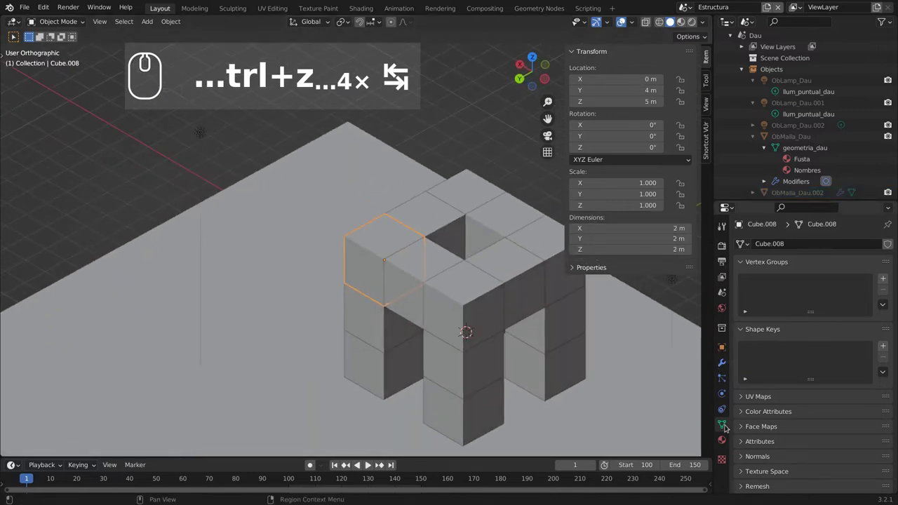
{"action": "left_click", "coordinate": [726, 424]}
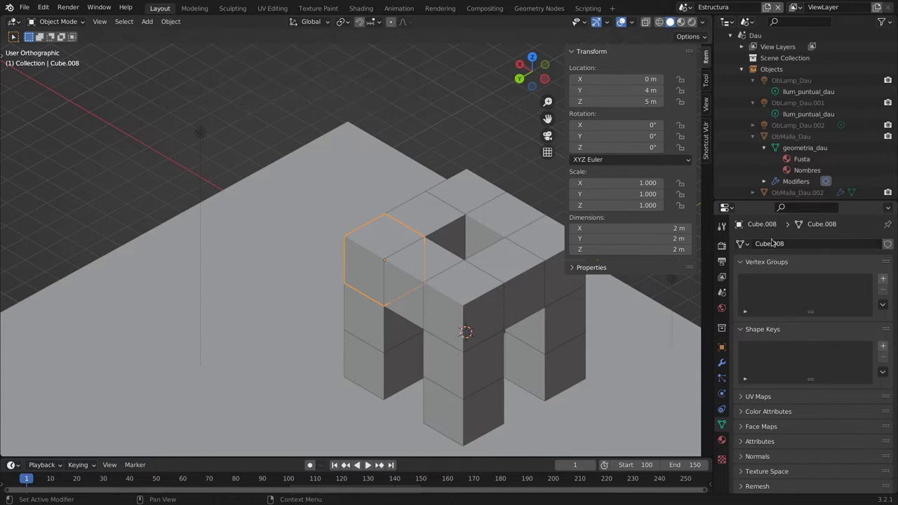
{"action": "left_click", "coordinate": [747, 246]}
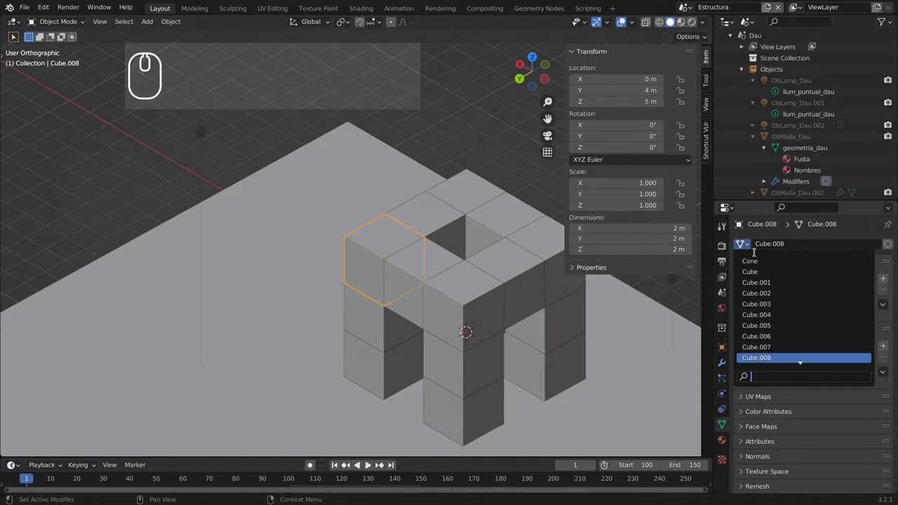
{"action": "type", "text": "g"}
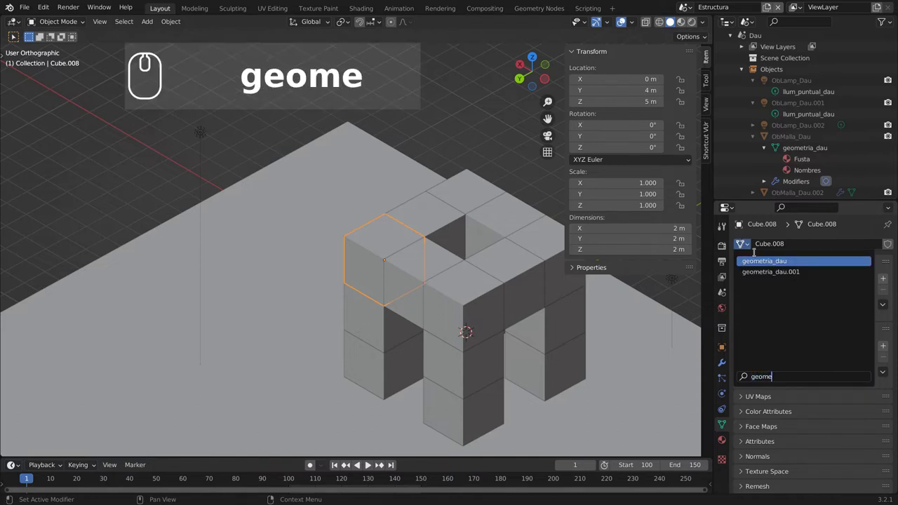
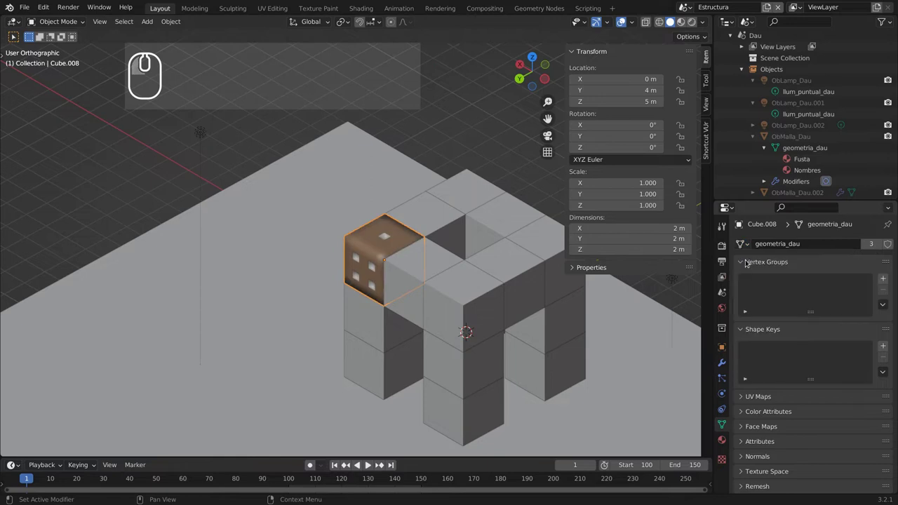
{"action": "left_click", "coordinate": [404, 279]}
{"action": "scroll", "scroll_direction": "up", "scroll_amount": 3}
{"action": "left_click_drag", "start_coordinate": [363, 314], "coordinate": [468, 334]}
{"action": "middle_click", "coordinate": [481, 326]}
{"action": "left_click_drag", "start_coordinate": [307, 208], "coordinate": [341, 206]}
{"action": "left_click_drag", "start_coordinate": [359, 211], "coordinate": [331, 311]}
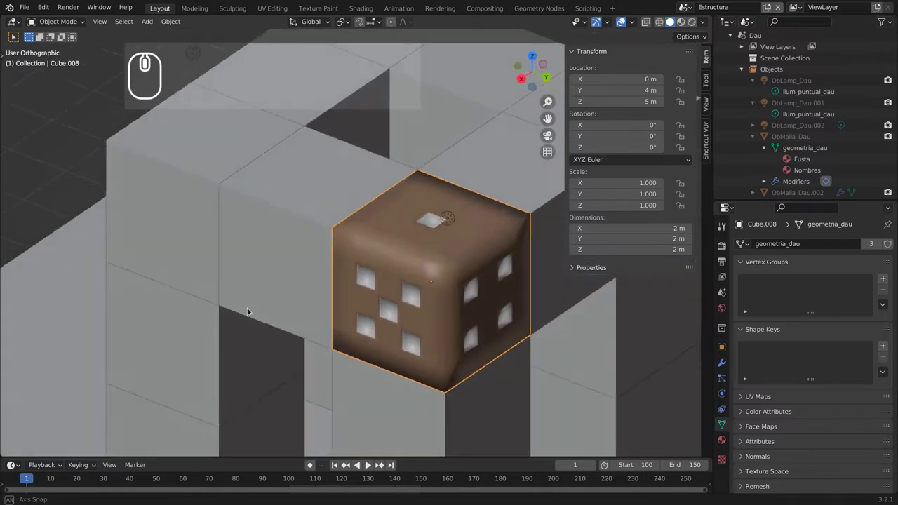
{"action": "left_click_drag", "start_coordinate": [274, 333], "coordinate": [420, 313]}
{"action": "middle_click", "coordinate": [291, 276]}
{"action": "left_click_drag", "start_coordinate": [294, 320], "coordinate": [289, 307]}
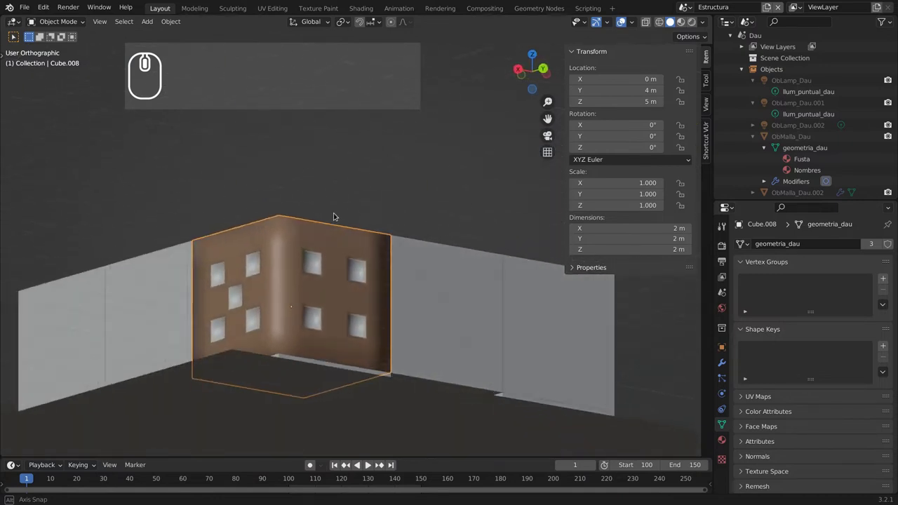
{"action": "middle_click", "coordinate": [307, 282]}
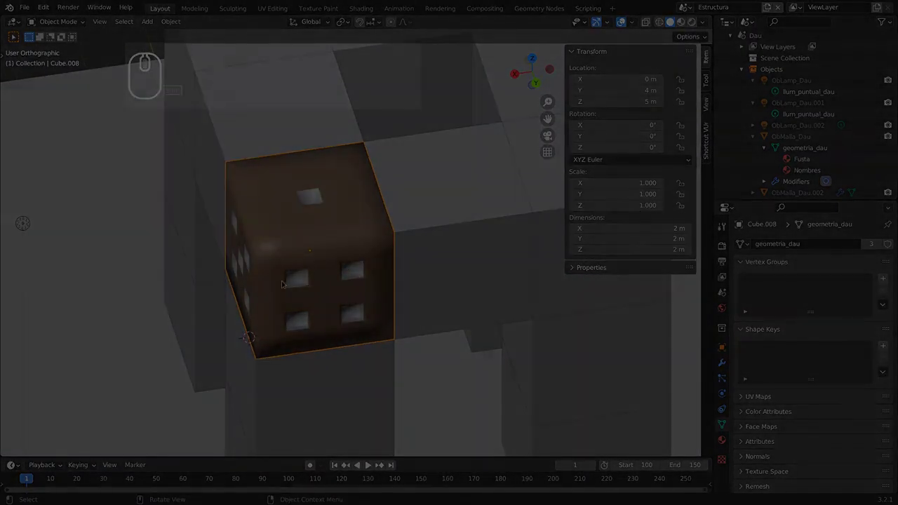
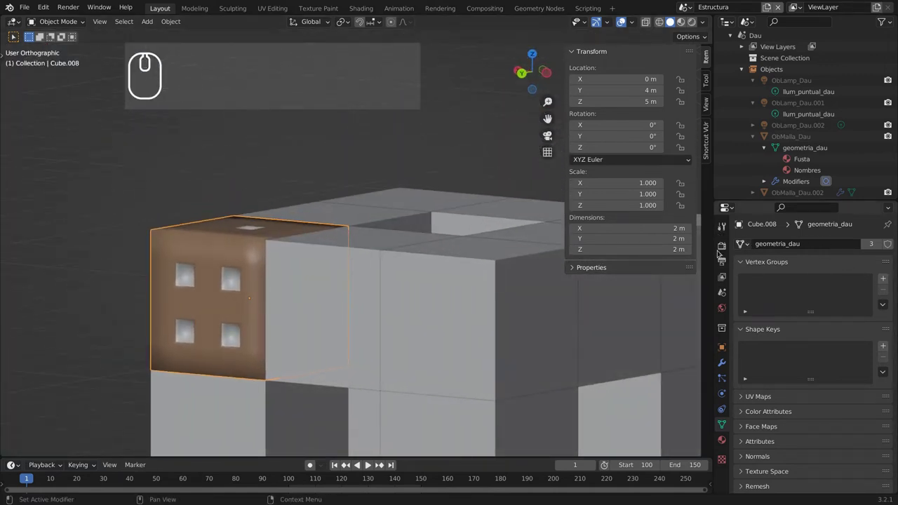
Switch to the Dau scene and expand the structure's object list in the Outliner.
{"action": "left_click", "coordinate": [340, 297]}
{"action": "left_click", "coordinate": [428, 303]}
{"action": "left_click", "coordinate": [210, 275]}
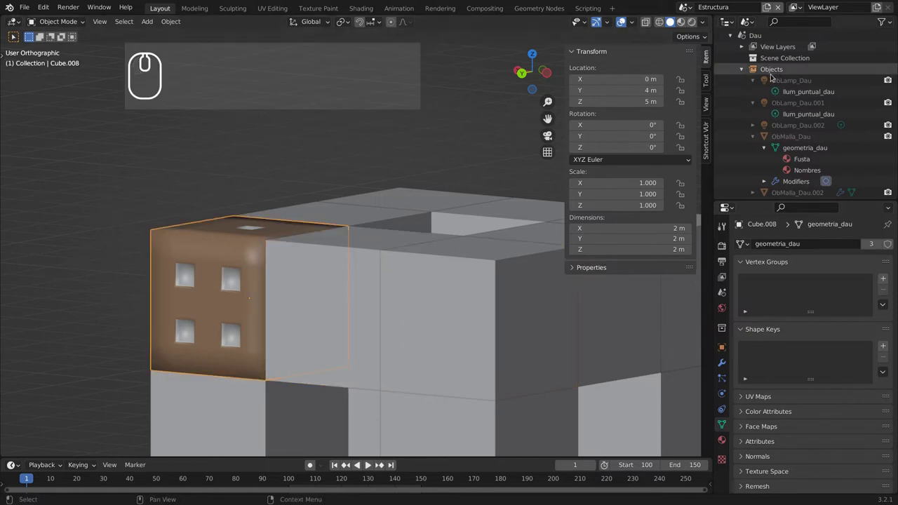
{"action": "left_click", "coordinate": [737, 178]}
{"action": "left_click", "coordinate": [756, 179]}
Orbit and pan around the die block to inspect it, showing its modifier settings.
{"action": "scroll", "scroll_direction": "down", "scroll_amount": 3}
{"action": "scroll", "scroll_direction": "down", "scroll_amount": 3}
{"action": "scroll", "scroll_direction": "down", "scroll_amount": 3}
{"action": "scroll", "scroll_direction": "down", "scroll_amount": 3}
{"action": "scroll", "scroll_direction": "down", "scroll_amount": 3}
{"action": "left_click_drag", "start_coordinate": [225, 258], "coordinate": [251, 278]}
{"action": "middle_click", "coordinate": [279, 267]}
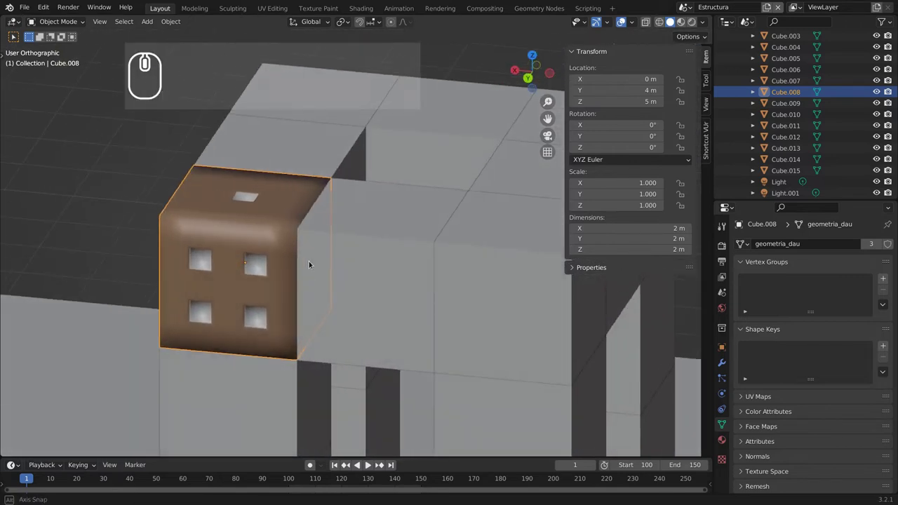
{"action": "middle_click", "coordinate": [314, 257]}
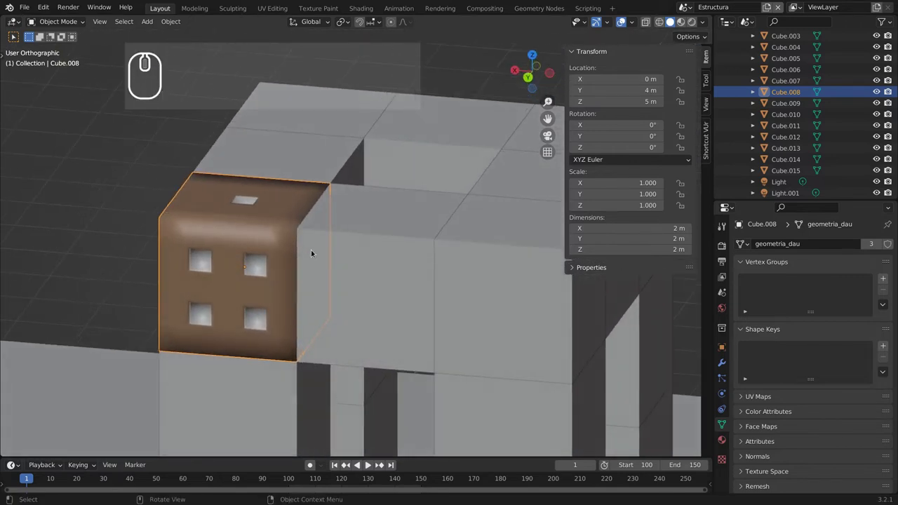
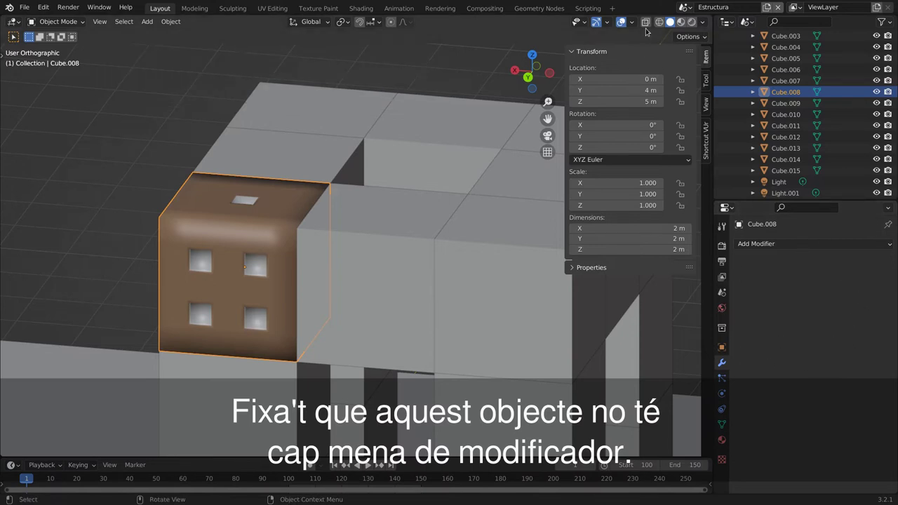
{"action": "left_click_drag", "start_coordinate": [200, 250], "coordinate": [764, 90]}
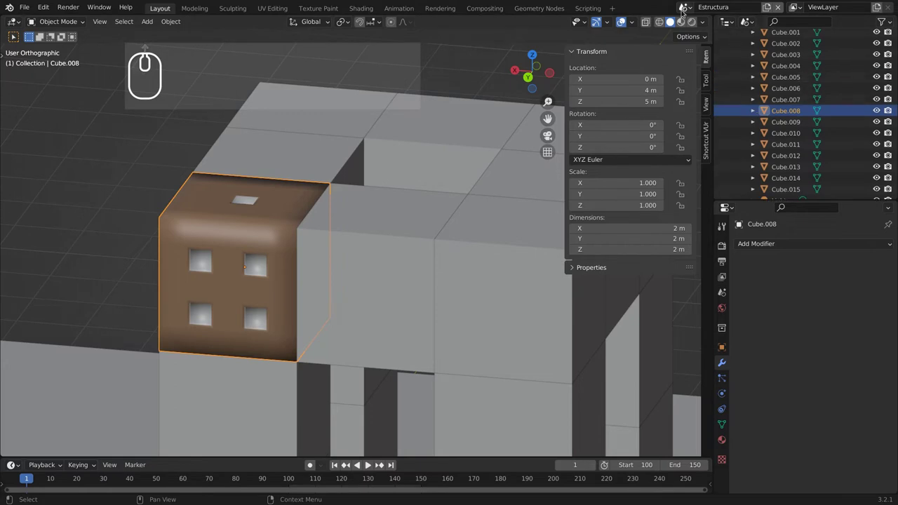
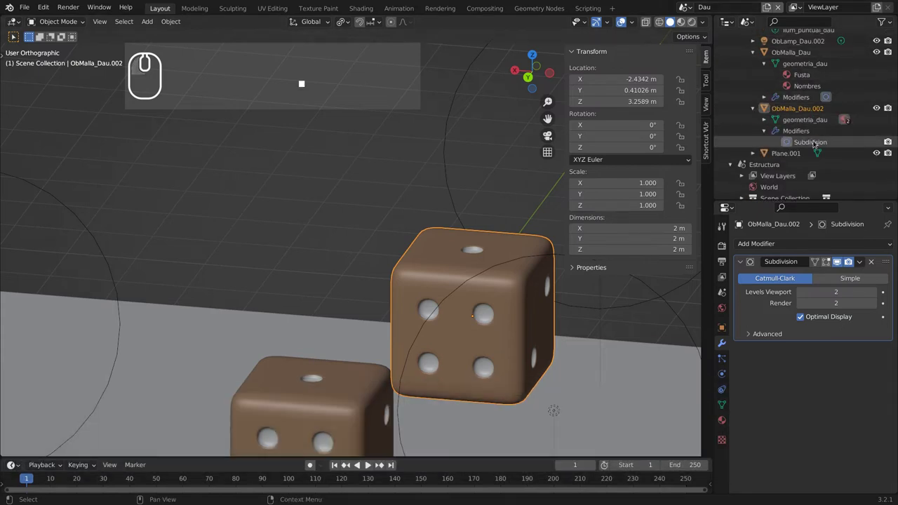
Switch back to the Estructura scene and reframe the stacked cubes.
{"action": "left_click_drag", "start_coordinate": [693, 8], "coordinate": [273, 272]}
{"action": "scroll", "scroll_direction": "down", "scroll_amount": 3}
{"action": "left_click_drag", "start_coordinate": [231, 276], "coordinate": [336, 213]}
{"action": "left_click_drag", "start_coordinate": [232, 237], "coordinate": [242, 220]}
{"action": "scroll", "scroll_direction": "down", "scroll_amount": 3}
{"action": "scroll", "scroll_direction": "up", "scroll_amount": 3}
Bring up the Shift+A add menu and hover the Mesh primitives list.
{"action": "left_click_drag", "start_coordinate": [160, 250], "coordinate": [410, 283]}
{"action": "left_click_drag", "start_coordinate": [351, 233], "coordinate": [429, 254]}
{"action": "left_click", "coordinate": [429, 251]}
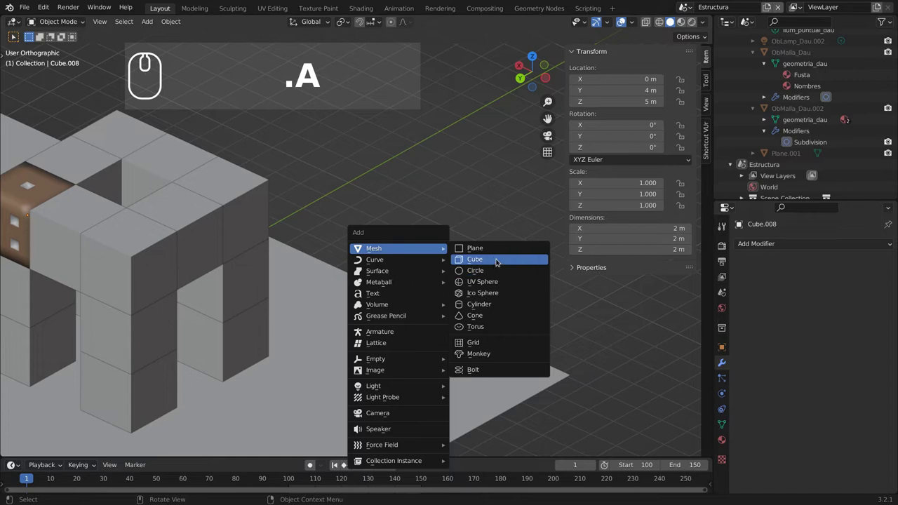
Add a Cone mesh so Cone.001 sits beside the Estructura structure.
{"action": "left_click", "coordinate": [500, 318]}
{"action": "left_click_drag", "start_coordinate": [341, 283], "coordinate": [172, 245]}
{"action": "left_click", "coordinate": [171, 245]}
{"action": "left_click_drag", "start_coordinate": [178, 280], "coordinate": [221, 276]}
Select Cube.014 next to the die and open its Object Data mesh list to reuse Cone.001.
{"action": "middle_click", "coordinate": [220, 276]}
{"action": "left_click_drag", "start_coordinate": [433, 302], "coordinate": [518, 220]}
{"action": "left_click_drag", "start_coordinate": [518, 219], "coordinate": [736, 319]}
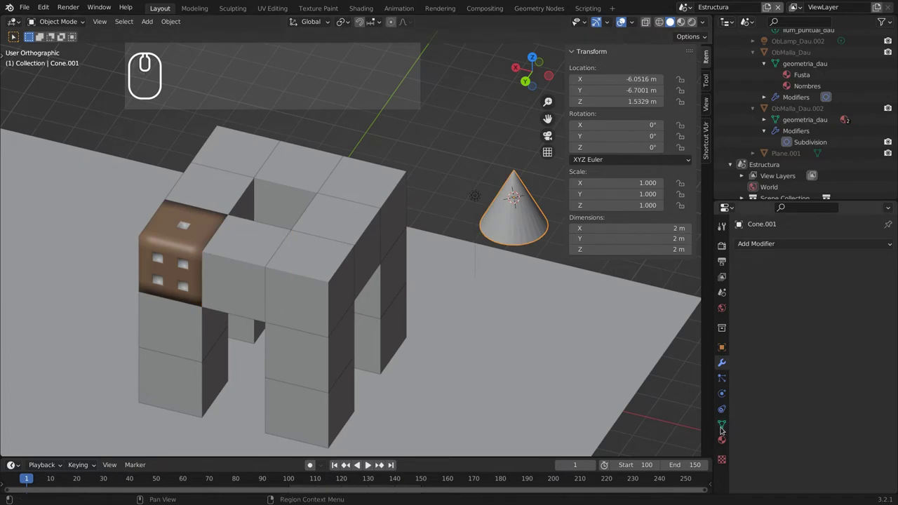
{"action": "left_click_drag", "start_coordinate": [726, 424], "coordinate": [776, 239]}
{"action": "left_click", "coordinate": [239, 281]}
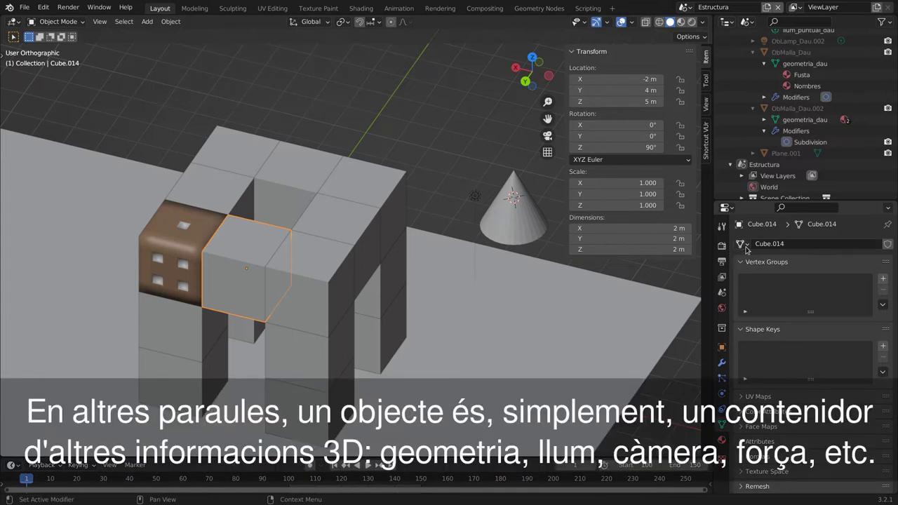
{"action": "left_click", "coordinate": [750, 247]}
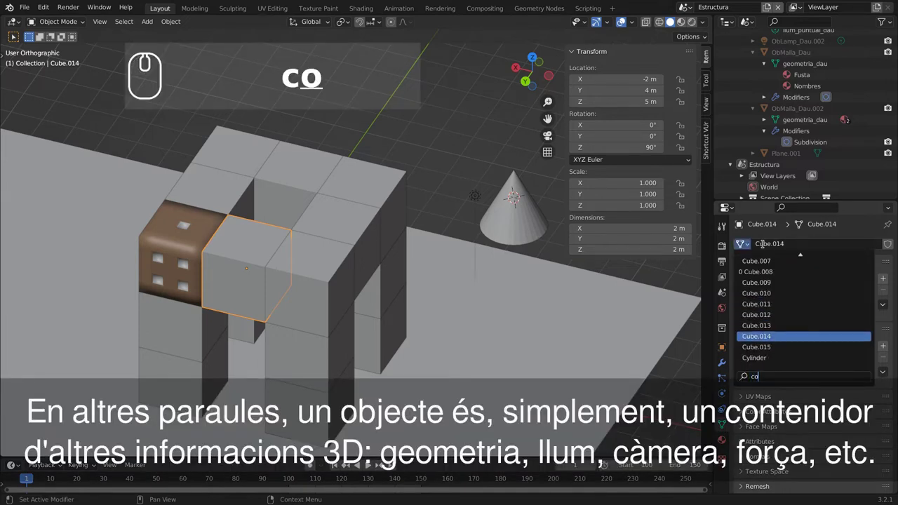
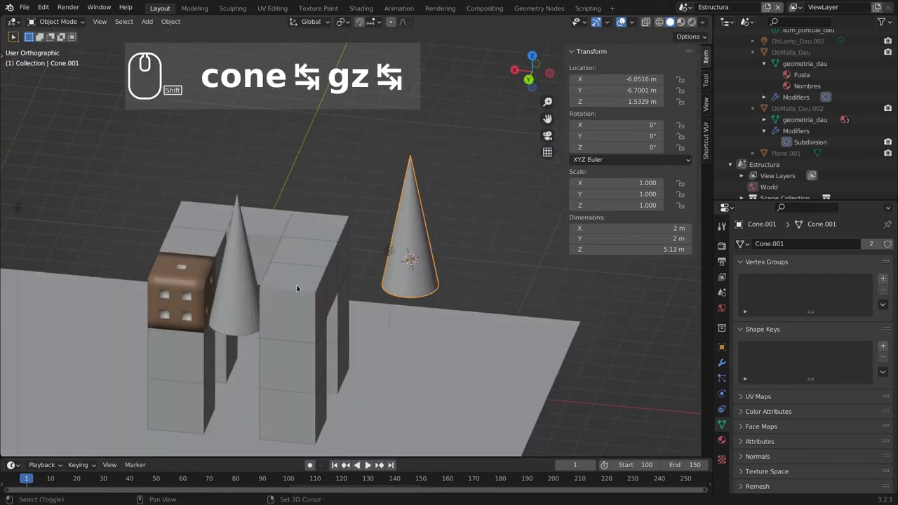
Select several structure cubes with the die cube last and bring up the Link/Transfer Data menu.
{"action": "middle_click", "coordinate": [309, 246]}
{"action": "left_click_drag", "start_coordinate": [292, 244], "coordinate": [283, 208]}
{"action": "left_click_drag", "start_coordinate": [290, 246], "coordinate": [283, 209]}
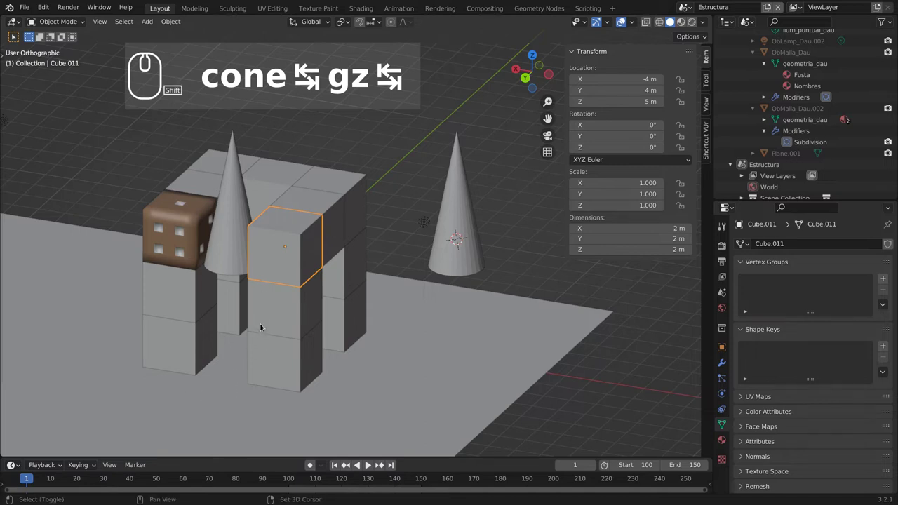
{"action": "left_click_drag", "start_coordinate": [283, 308], "coordinate": [243, 272]}
{"action": "left_click_drag", "start_coordinate": [243, 273], "coordinate": [376, 293]}
{"action": "key", "text": "ctrl+i"}
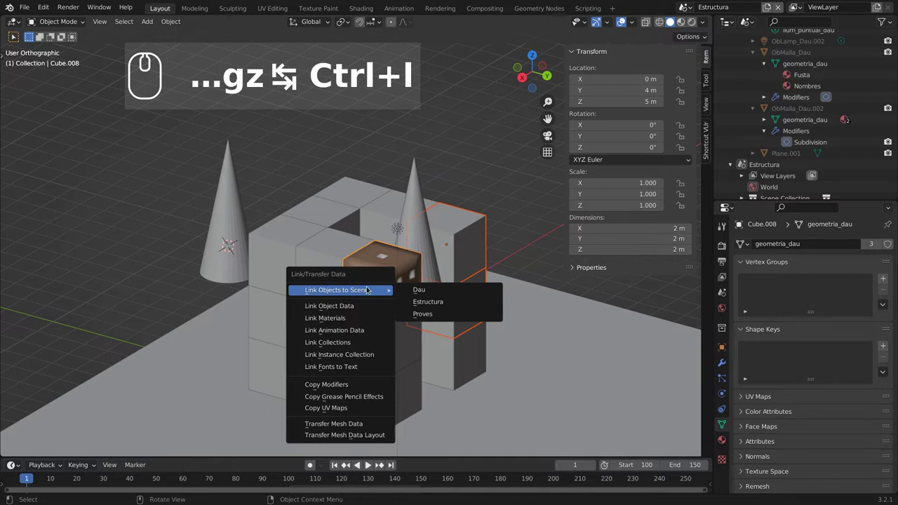
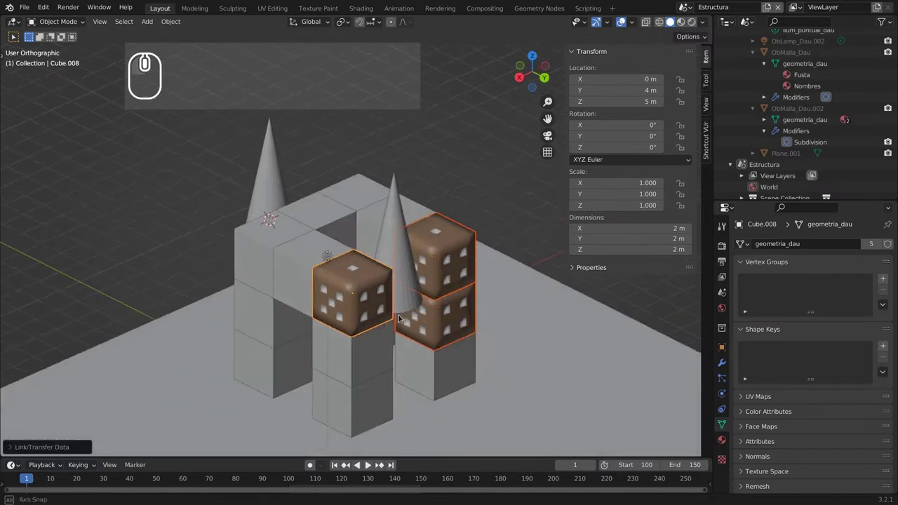
Inspect Cube.010 and Cube.011 now sharing the geometria_dau mesh as dice, selecting one of them.
{"action": "left_click_drag", "start_coordinate": [294, 298], "coordinate": [308, 262]}
{"action": "scroll", "scroll_direction": "up", "scroll_amount": 3}
{"action": "left_click", "coordinate": [308, 262]}
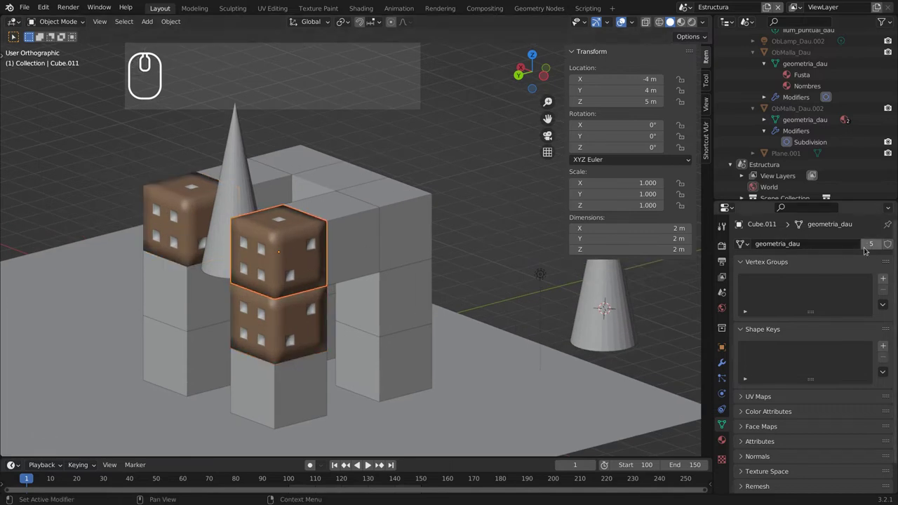
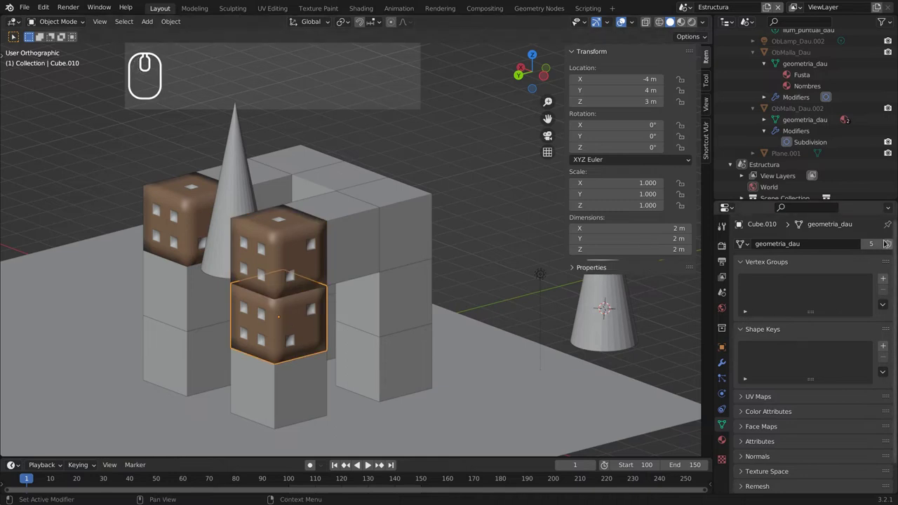
{"action": "left_click_drag", "start_coordinate": [224, 317], "coordinate": [238, 313]}
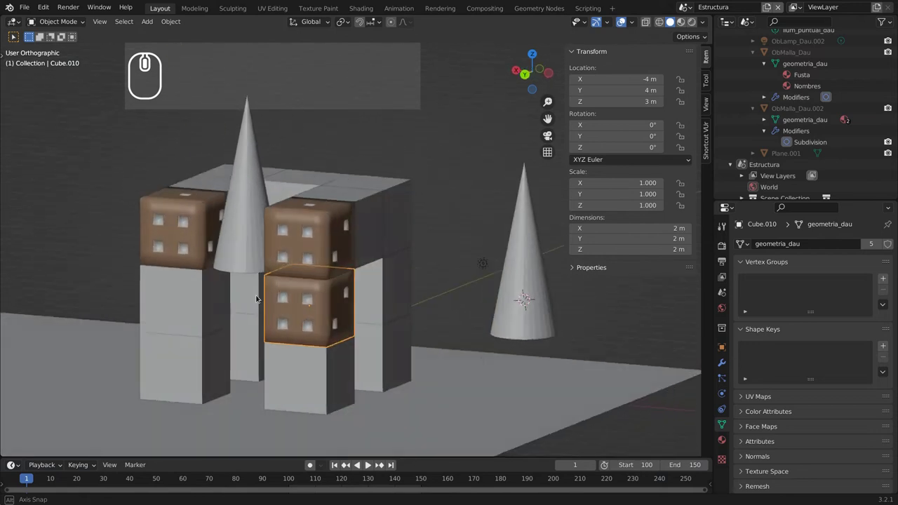
{"action": "left_click_drag", "start_coordinate": [217, 307], "coordinate": [281, 214]}
{"action": "scroll", "scroll_direction": "down", "scroll_amount": 3}
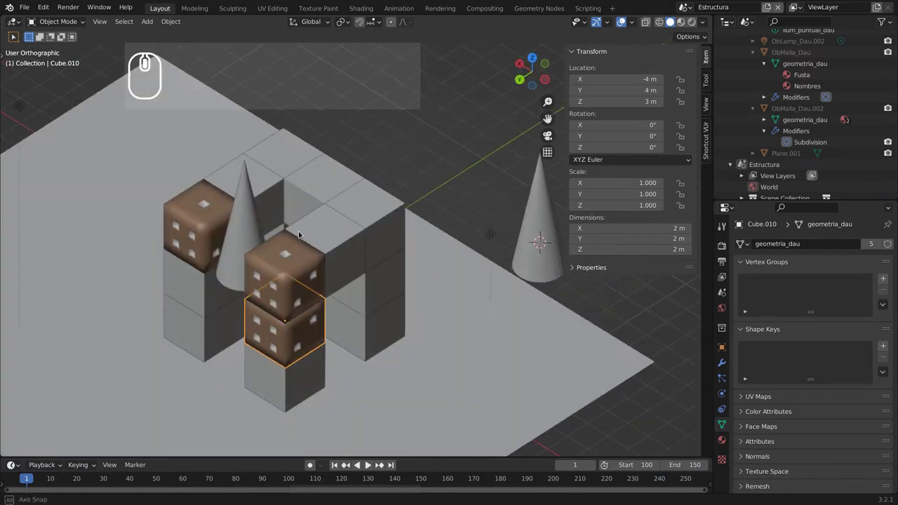
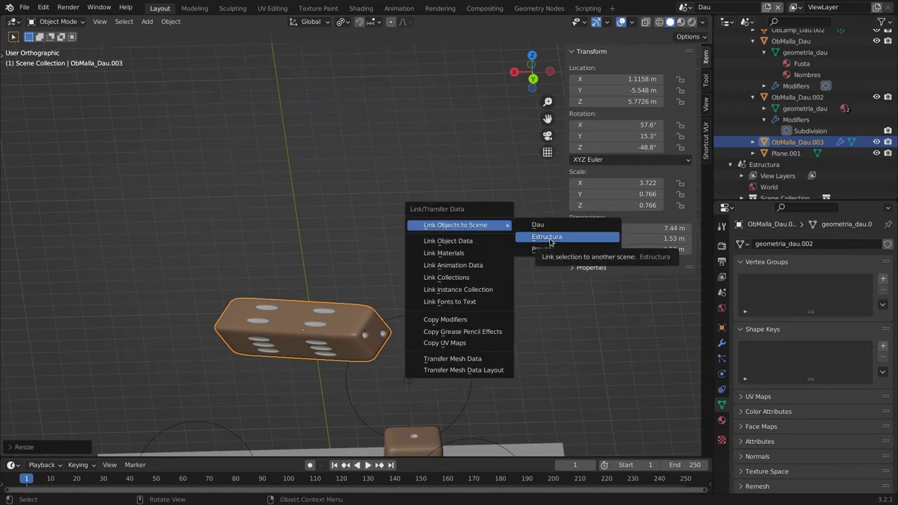
Link the stretched die bar into the Estructura scene and switch to that scene.
{"action": "left_click", "coordinate": [553, 239]}
{"action": "left_click_drag", "start_coordinate": [458, 288], "coordinate": [431, 317]}
{"action": "scroll", "scroll_direction": "down", "scroll_amount": 3}
{"action": "left_click_drag", "start_coordinate": [442, 319], "coordinate": [691, 1]}
{"action": "left_click", "coordinate": [689, 9]}
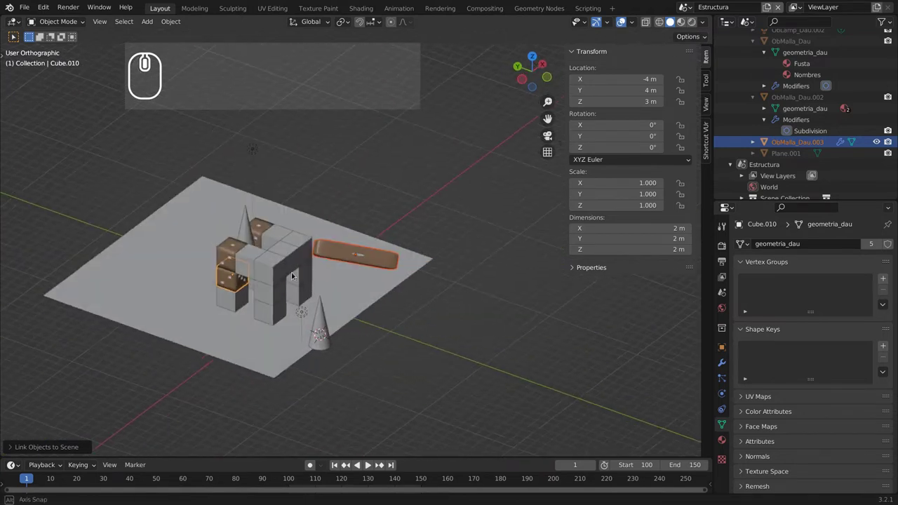
Select the linked die bar ObMalla_Dau.003 in Estructura and rotate it to a tilt.
{"action": "scroll", "scroll_direction": "up", "scroll_amount": 3}
{"action": "left_click_drag", "start_coordinate": [365, 304], "coordinate": [385, 280]}
{"action": "left_click_drag", "start_coordinate": [375, 281], "coordinate": [384, 264]}
{"action": "left_click", "coordinate": [385, 275]}
{"action": "left_click_drag", "start_coordinate": [351, 316], "coordinate": [377, 260]}
{"action": "middle_click", "coordinate": [377, 260]}
{"action": "left_click_drag", "start_coordinate": [448, 243], "coordinate": [776, 140]}
{"action": "scroll", "scroll_direction": "down", "scroll_amount": 3}
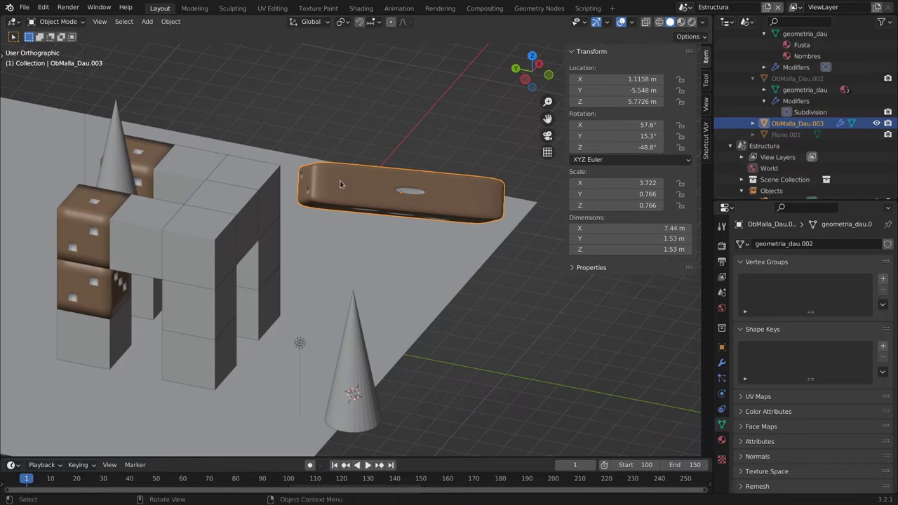
{"action": "left_click_drag", "start_coordinate": [326, 250], "coordinate": [418, 270]}
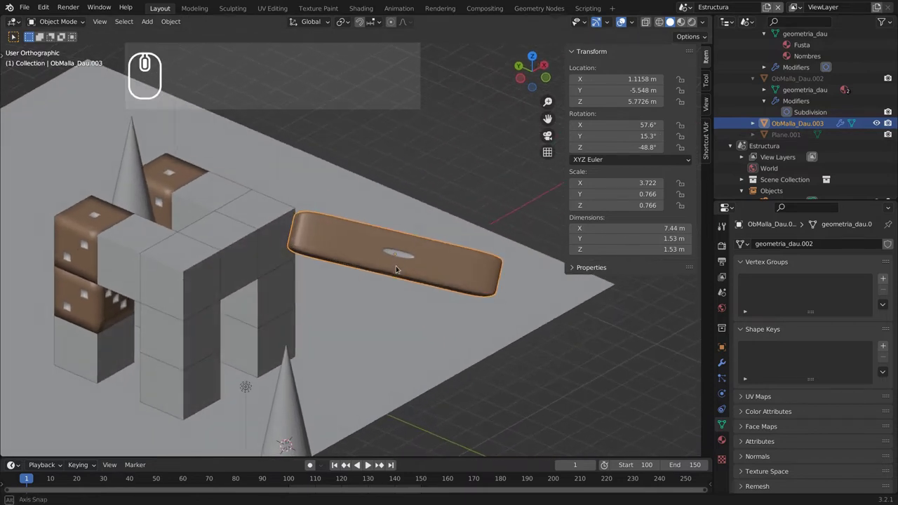
{"action": "left_click_drag", "start_coordinate": [401, 268], "coordinate": [488, 285]}
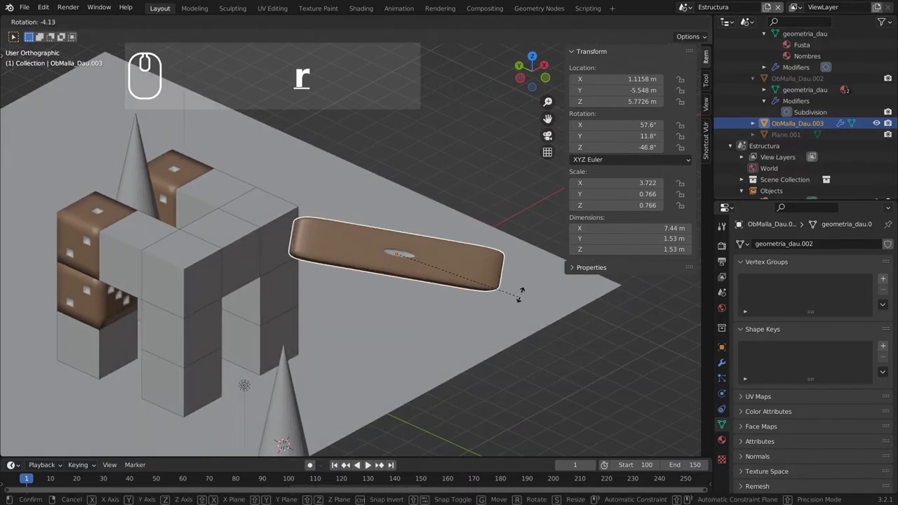
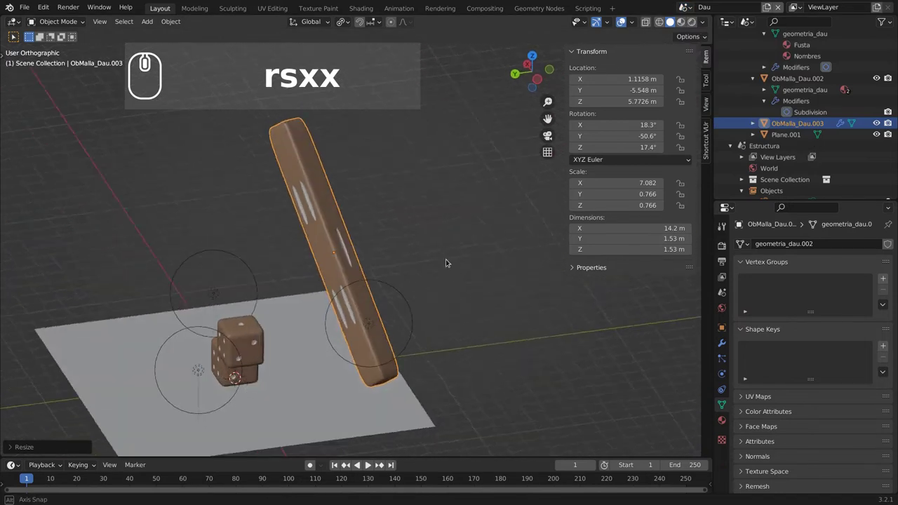
Select the stretched die ObMalla_Dau.004 and show its object properties.
{"action": "middle_click", "coordinate": [410, 207]}
{"action": "left_click_drag", "start_coordinate": [299, 237], "coordinate": [365, 273]}
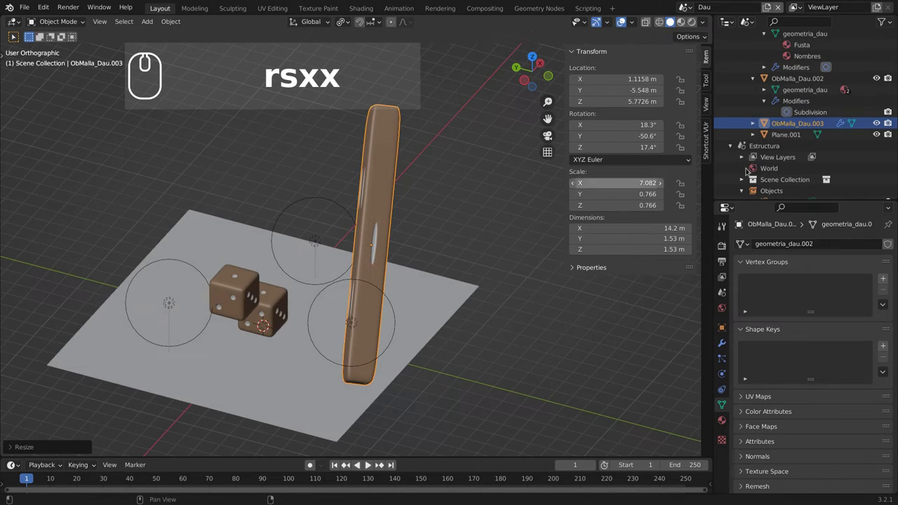
{"action": "left_click", "coordinate": [721, 328]}
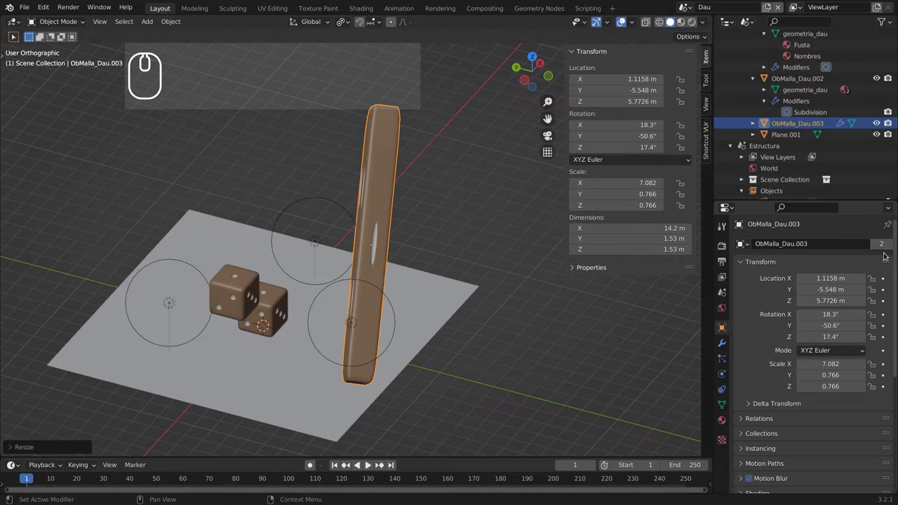
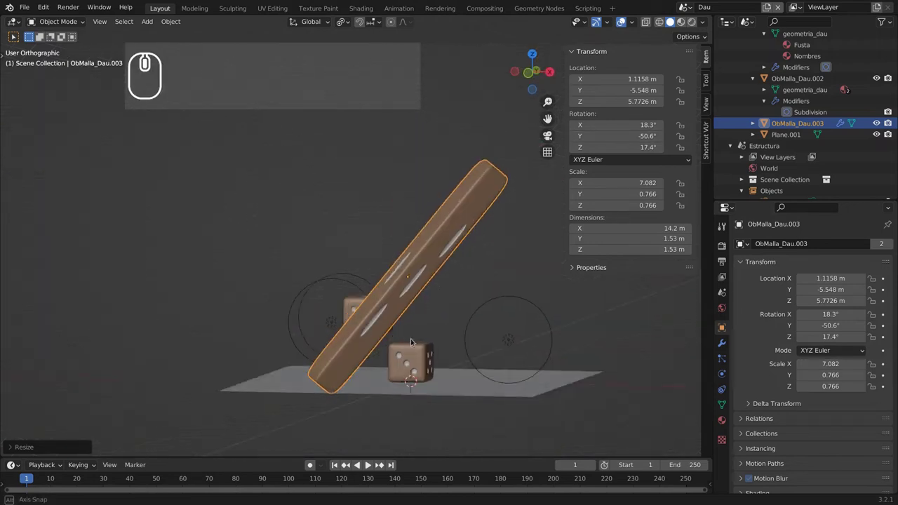
{"action": "middle_click", "coordinate": [422, 335]}
{"action": "left_click_drag", "start_coordinate": [502, 336], "coordinate": [883, 244]}
{"action": "left_click", "coordinate": [885, 251]}
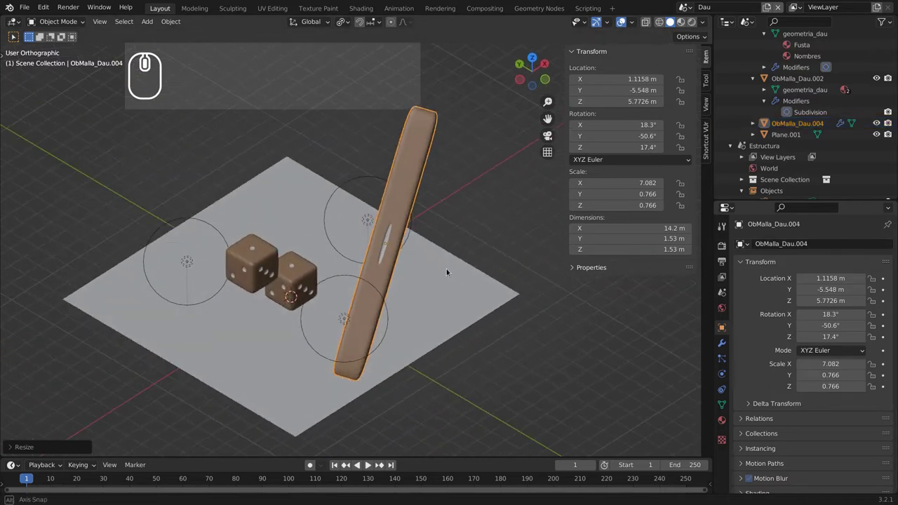
Rescale ObMalla_Dau.004 evenly back into a large die above the plane, then pick point light ObLamp_Dau.
{"action": "left_click_drag", "start_coordinate": [448, 266], "coordinate": [381, 273]}
{"action": "middle_click", "coordinate": [366, 282]}
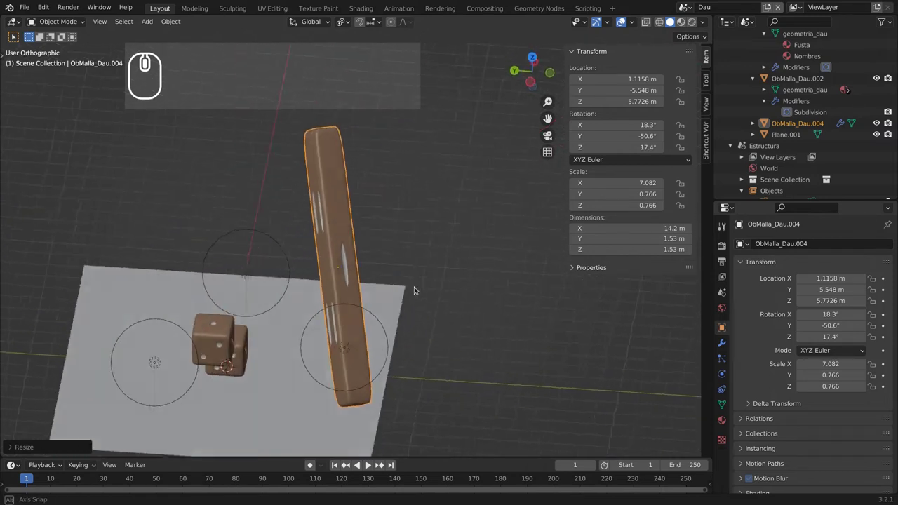
{"action": "left_click_drag", "start_coordinate": [367, 280], "coordinate": [430, 331]}
{"action": "left_click_drag", "start_coordinate": [431, 331], "coordinate": [344, 310]}
{"action": "left_click_drag", "start_coordinate": [295, 345], "coordinate": [208, 408]}
{"action": "left_click", "coordinate": [209, 408]}
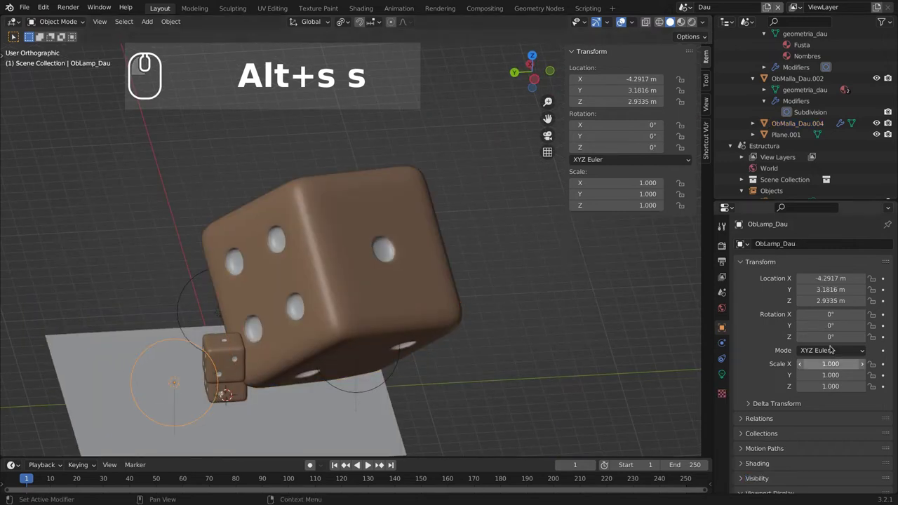
Delete the large die ObMalla_Dau.004 and select the left point light ObLamp_Dau with its settings shown.
{"action": "left_click", "coordinate": [346, 282]}
{"action": "key", "text": "x"}
{"action": "left_click", "coordinate": [347, 282]}
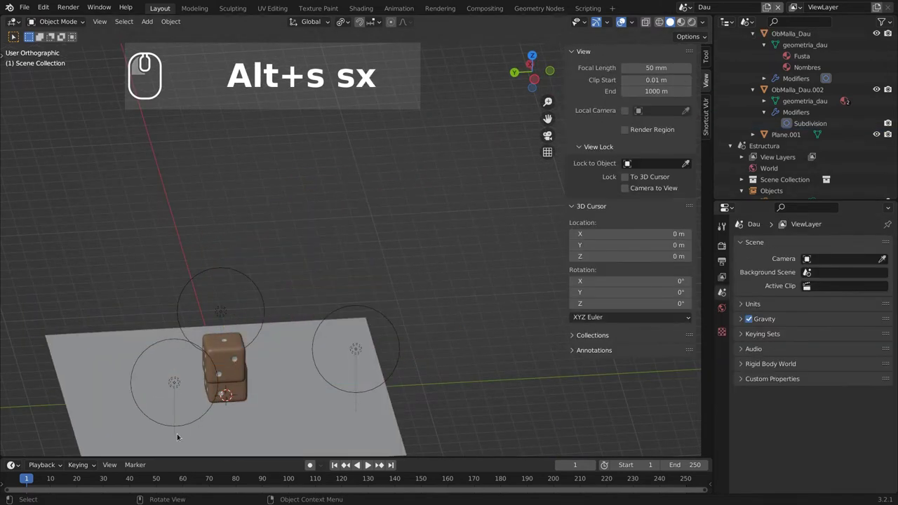
{"action": "left_click", "coordinate": [192, 420]}
{"action": "left_click", "coordinate": [197, 422]}
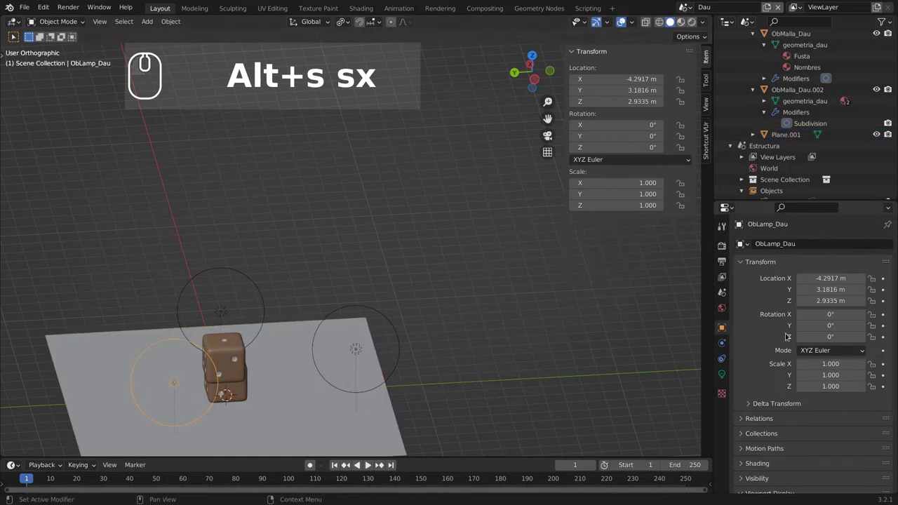
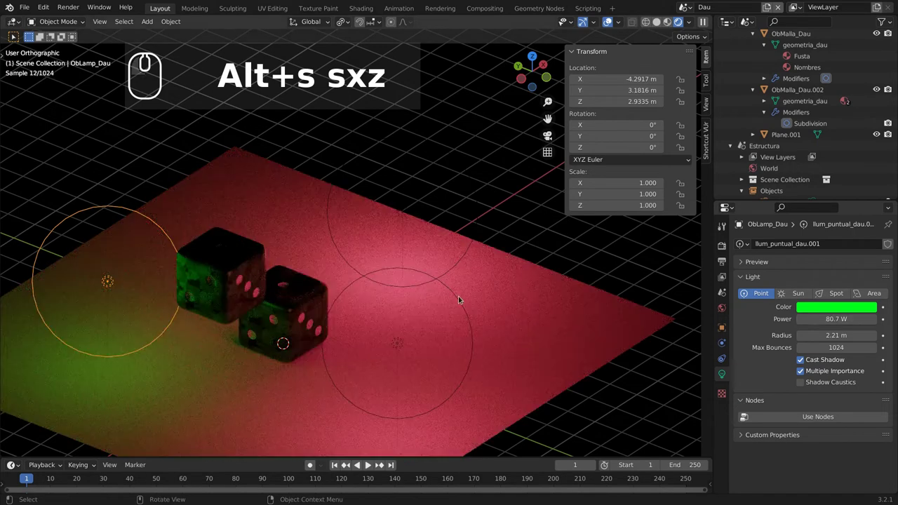
Give the point light behind the dice its own single-user light data llum_puntual_dau.002.
{"action": "left_click", "coordinate": [451, 266]}
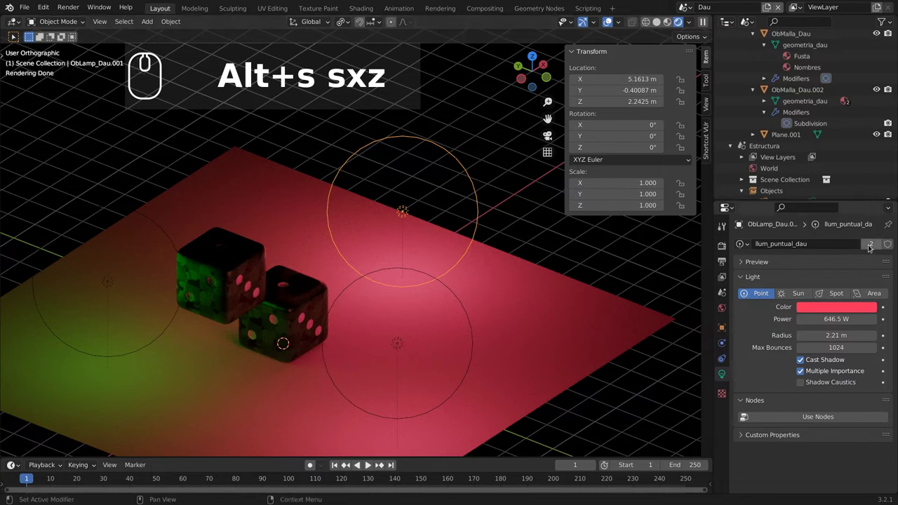
{"action": "left_click", "coordinate": [879, 244]}
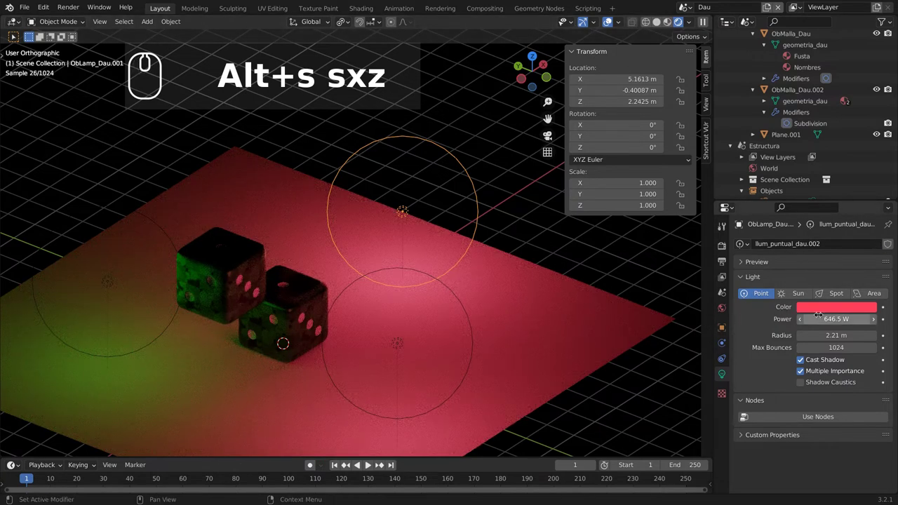
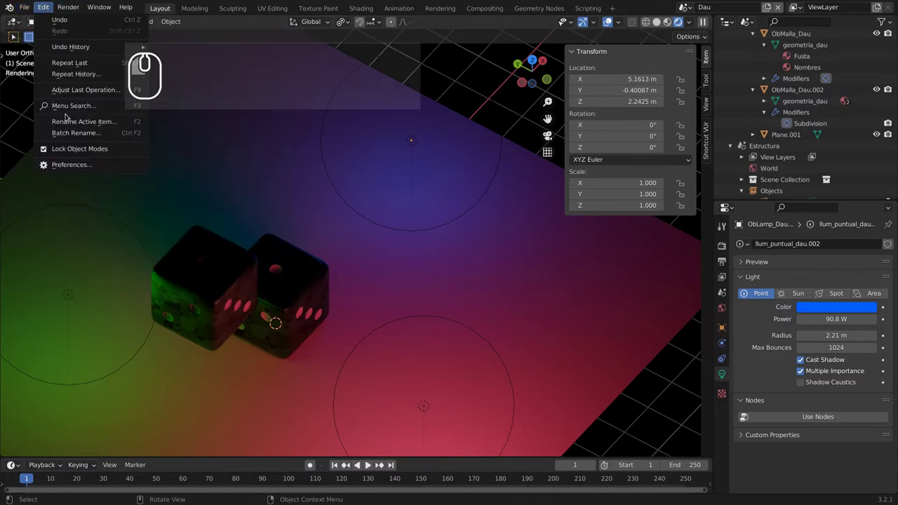
{"action": "left_click", "coordinate": [104, 164]}
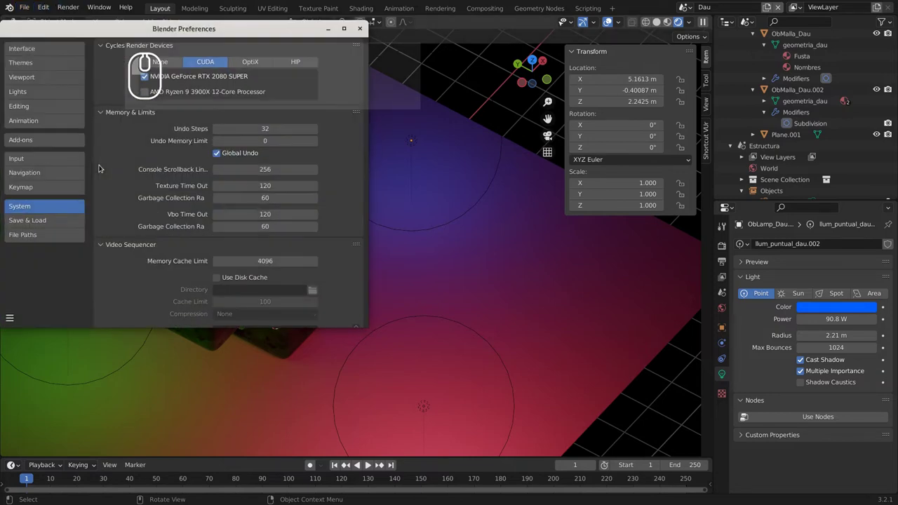
{"action": "left_click", "coordinate": [169, 27]}
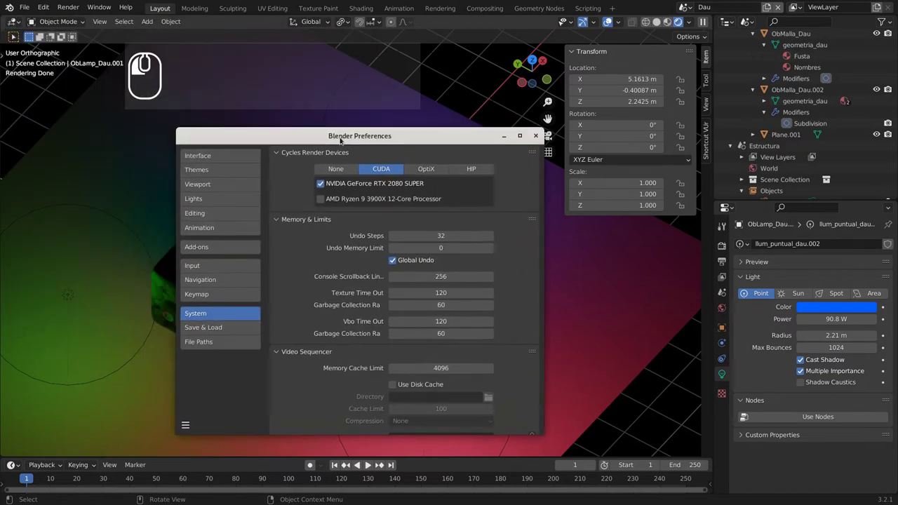
{"action": "left_click", "coordinate": [237, 243]}
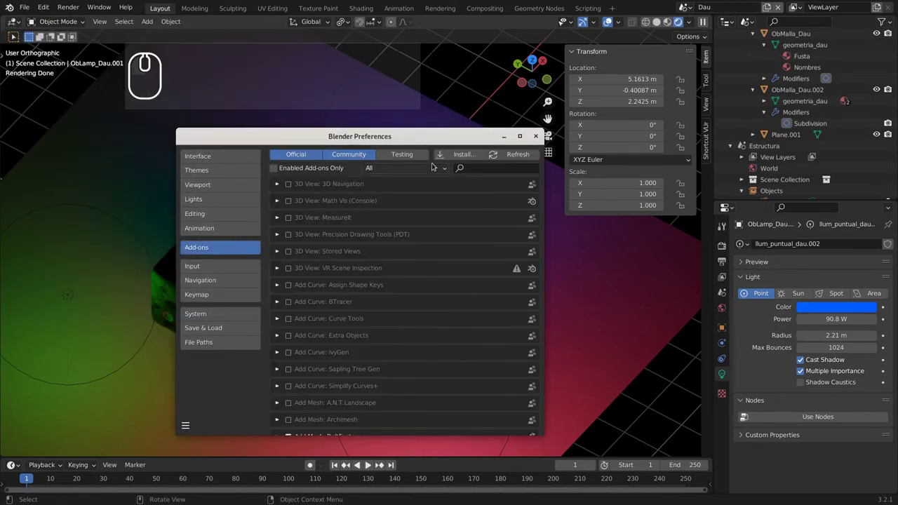
{"action": "left_click", "coordinate": [430, 165]}
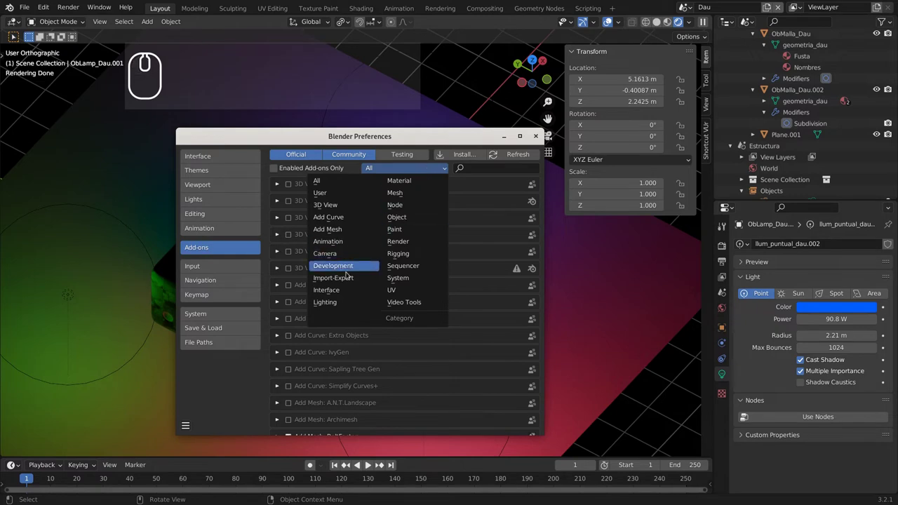
{"action": "left_click", "coordinate": [334, 277]}
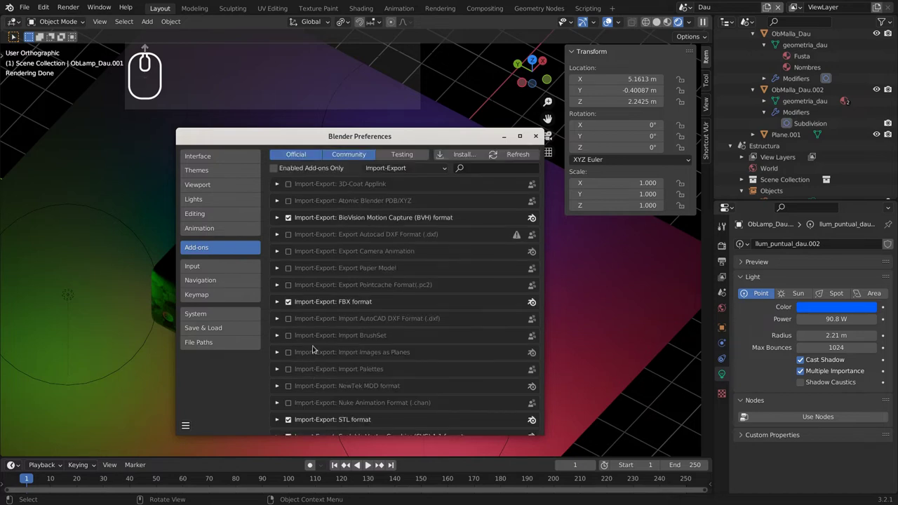
{"action": "left_click", "coordinate": [538, 138]}
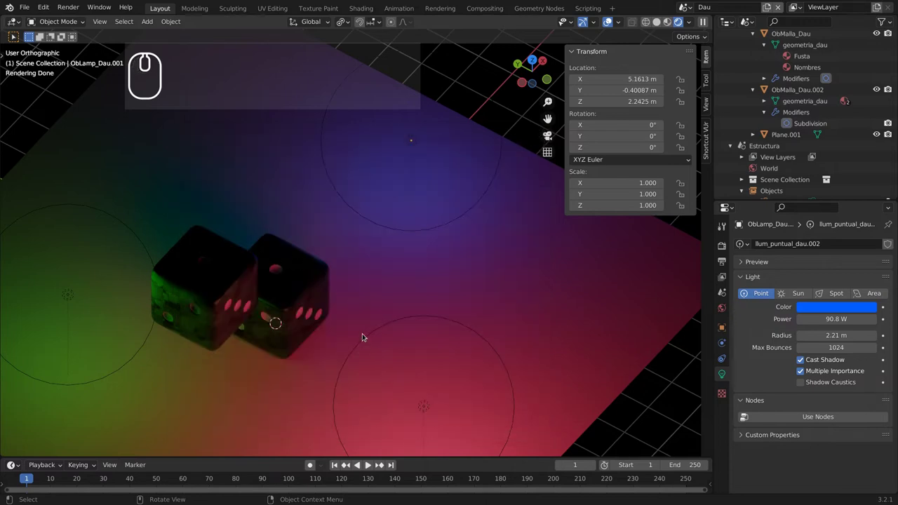
{"action": "scroll", "scroll_direction": "down", "scroll_amount": 3}
{"action": "left_click_drag", "start_coordinate": [350, 344], "coordinate": [372, 311]}
{"action": "scroll", "scroll_direction": "down", "scroll_amount": 3}
{"action": "left_click_drag", "start_coordinate": [188, 330], "coordinate": [293, 330]}
{"action": "left_click_drag", "start_coordinate": [297, 331], "coordinate": [334, 334]}
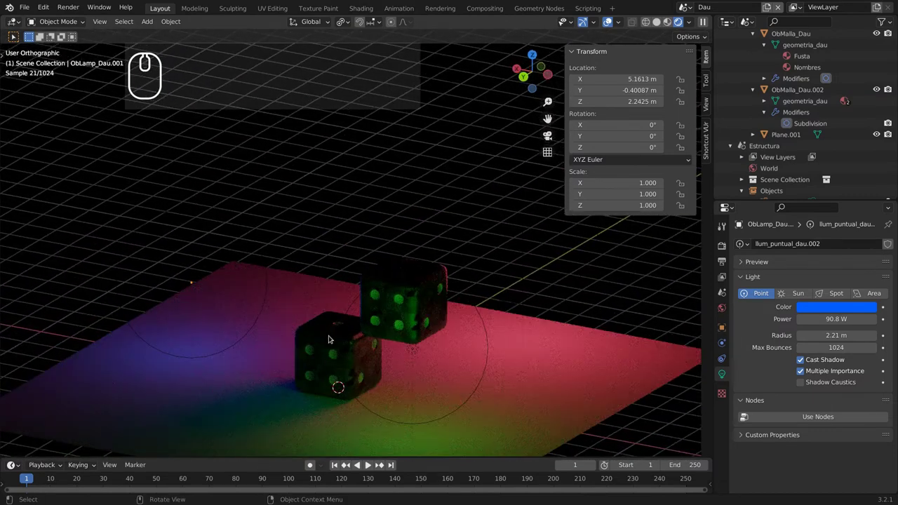
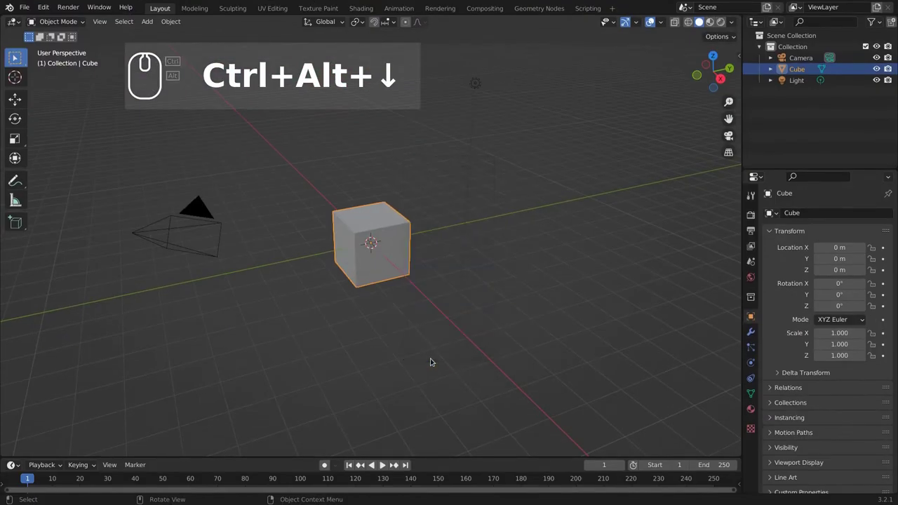
Orbit and zoom around the default cube in the fresh General file.
{"action": "scroll", "scroll_direction": "up", "scroll_amount": 3}
{"action": "left_click_drag", "start_coordinate": [535, 292], "coordinate": [392, 277]}
{"action": "scroll", "scroll_direction": "down", "scroll_amount": 3}
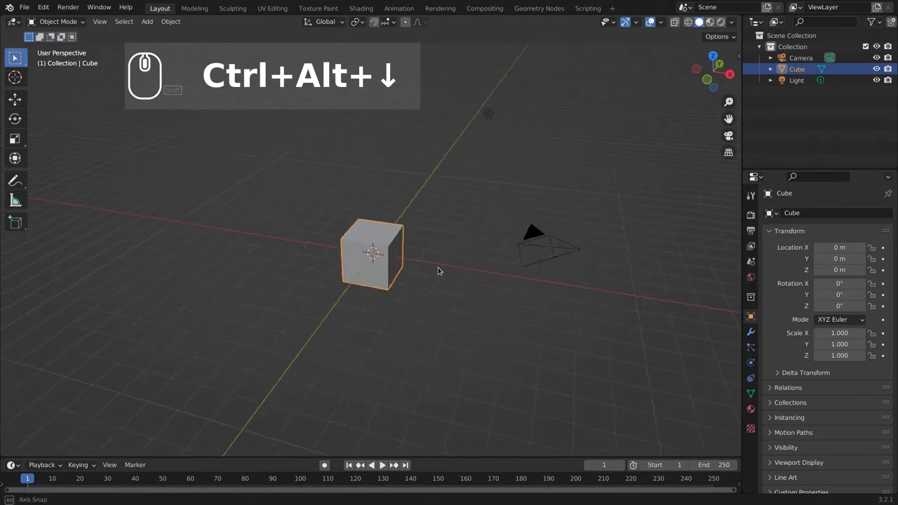
{"action": "left_click_drag", "start_coordinate": [336, 274], "coordinate": [371, 273]}
{"action": "scroll", "scroll_direction": "up", "scroll_amount": 3}
{"action": "scroll", "scroll_direction": "down", "scroll_amount": 3}
{"action": "middle_click", "coordinate": [395, 277]}
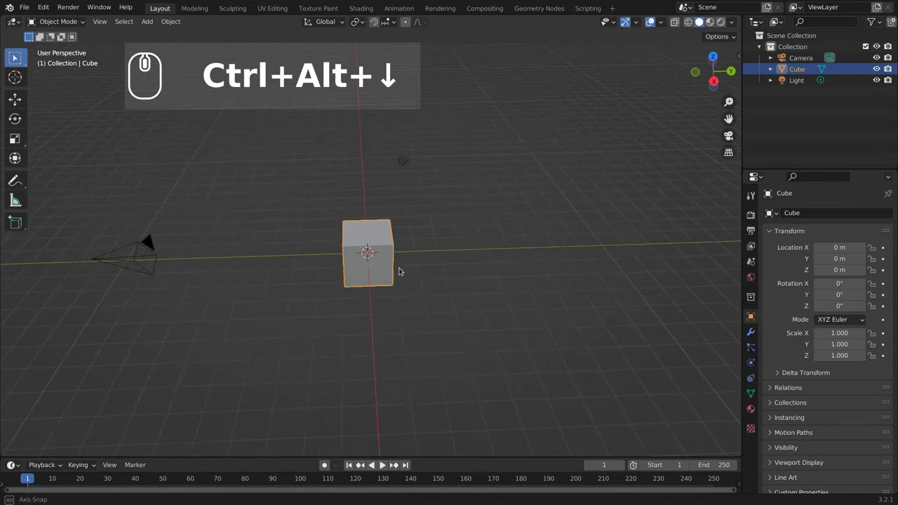
{"action": "middle_click", "coordinate": [404, 272]}
{"action": "middle_click", "coordinate": [410, 273]}
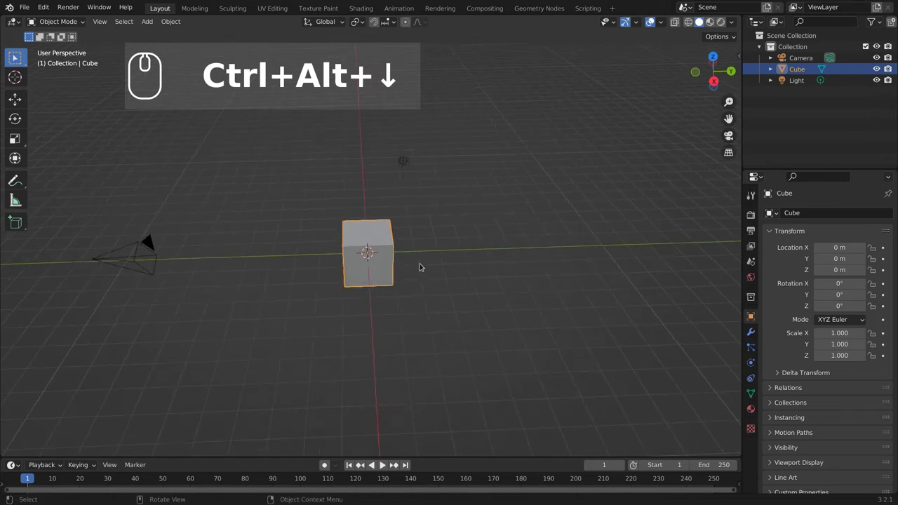
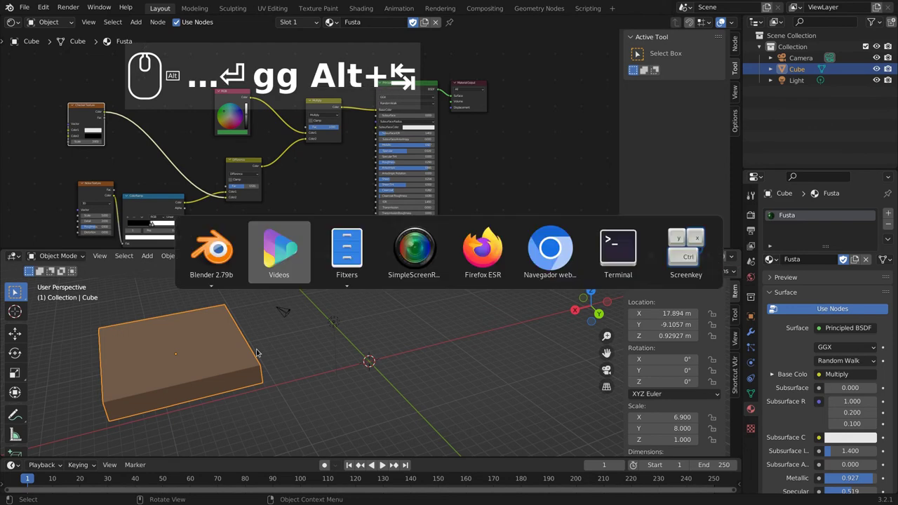
Switch to the other Blender window showing the board and its Fusta node tree.
{"action": "left_click", "coordinate": [358, 389]}
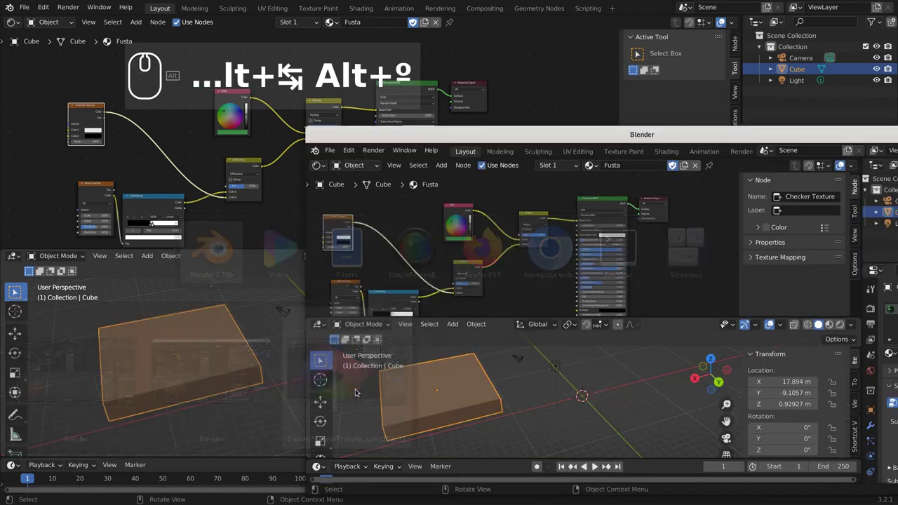